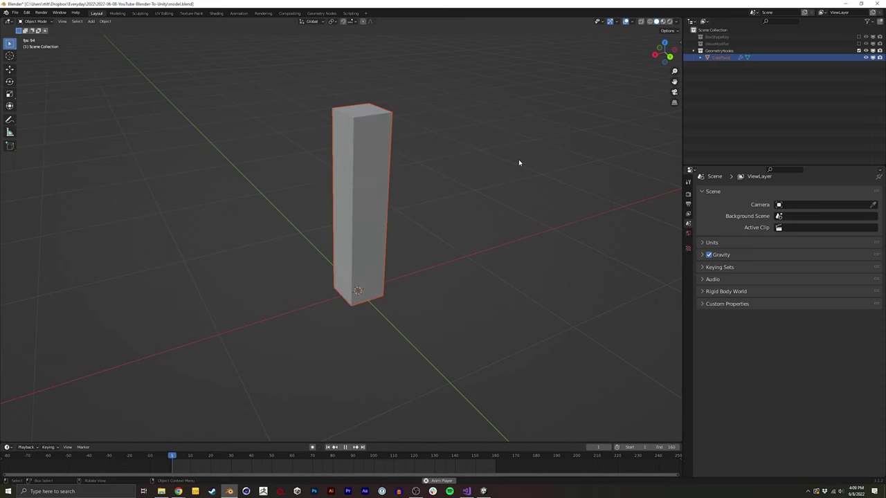
# - Review the GeometryNodes and WaveModifier examples, toggling the wave plane to wireframe and back
pyautogui.press('alt+Tab')
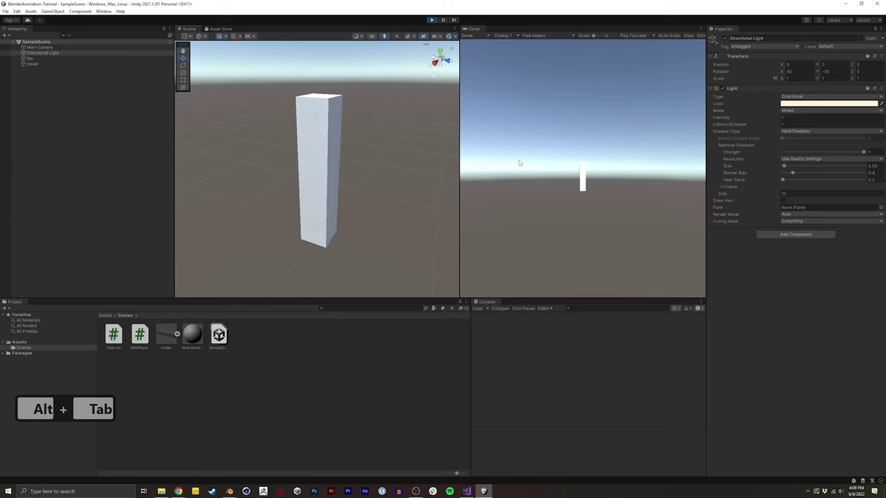
pyautogui.press('alt+Tab')
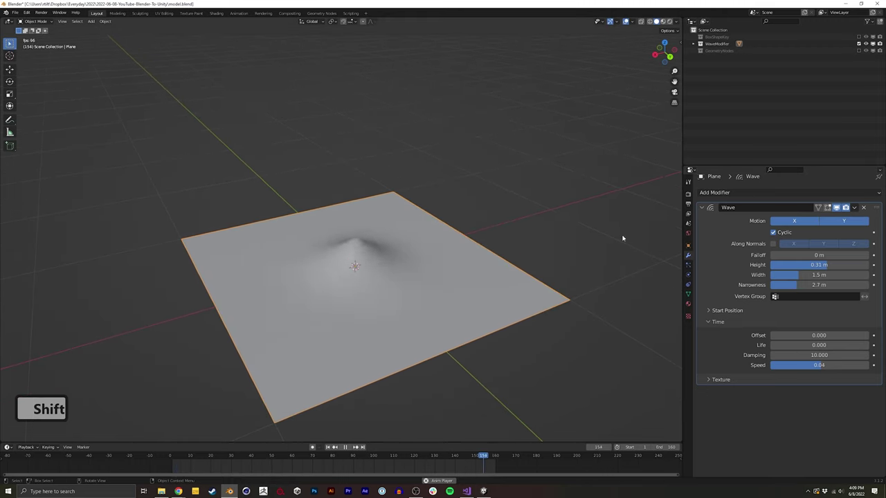
pyautogui.press('z')
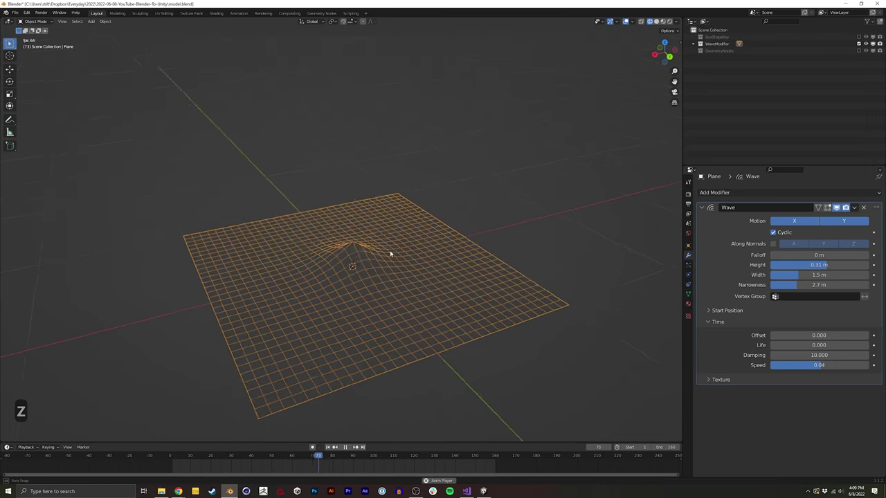
pyautogui.press('z')
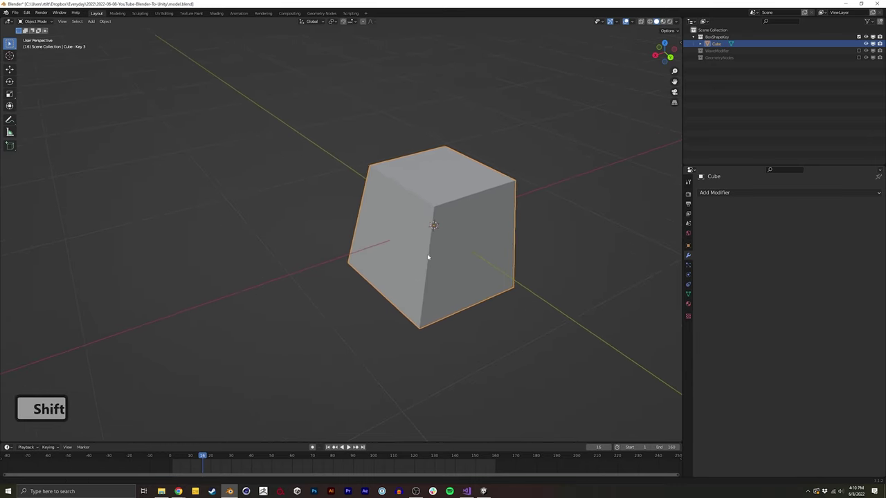
# - Duplicate the tapered cube as Cube.001 and move it aside, scaling it into place
pyautogui.press('a')
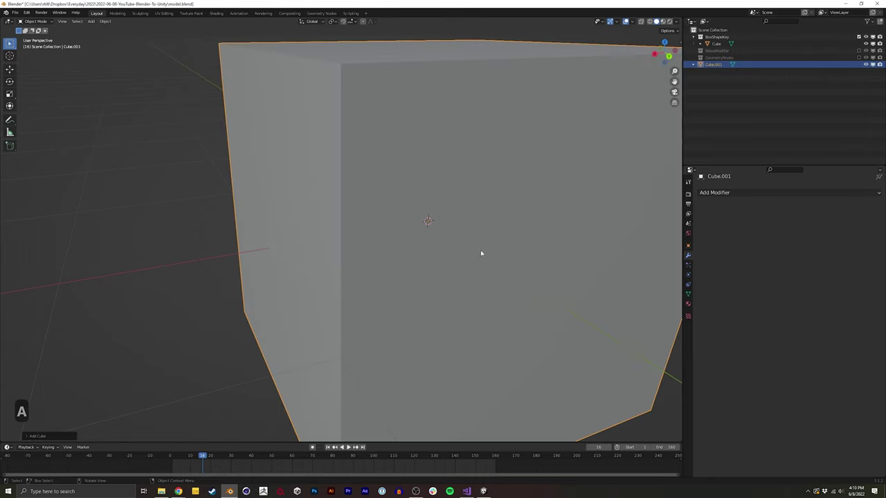
pyautogui.press('g')
pyautogui.press('s')
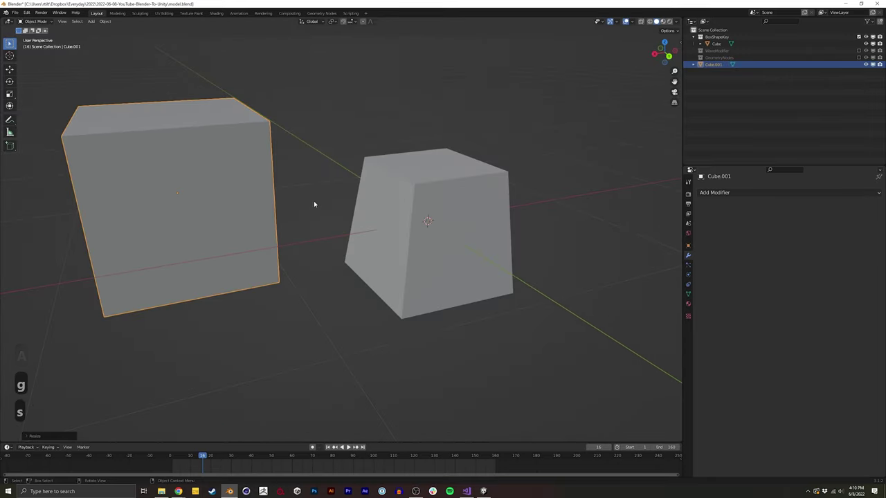
pyautogui.press('s')
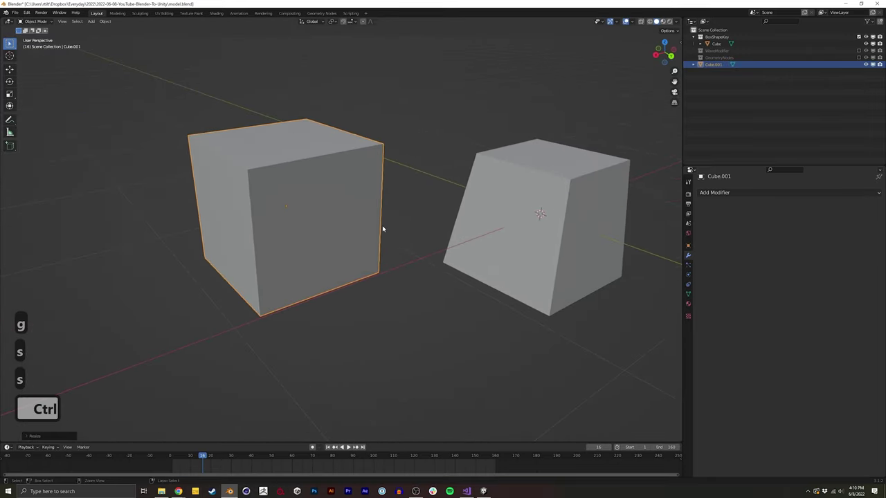
# - Add Basis, Key 1 and Key 2 shape keys to Cube.001 and pull one corner inward for Key 2
pyautogui.press('Tab')
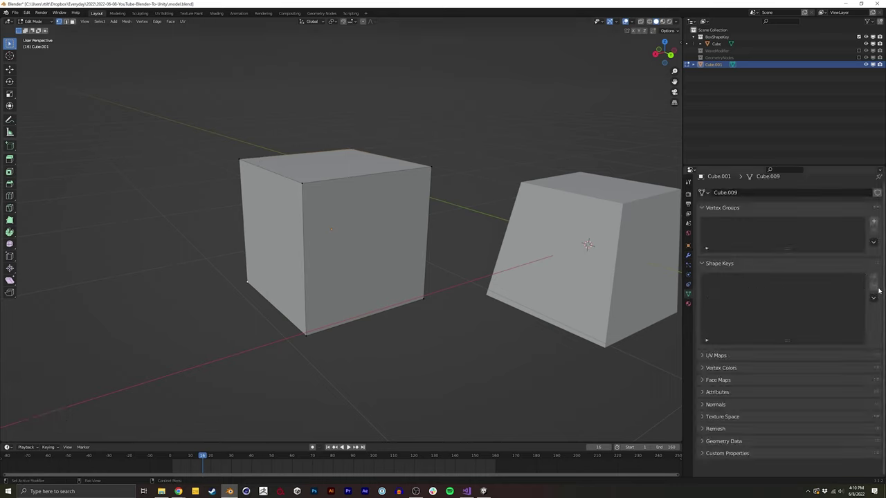
pyautogui.press('Tab')
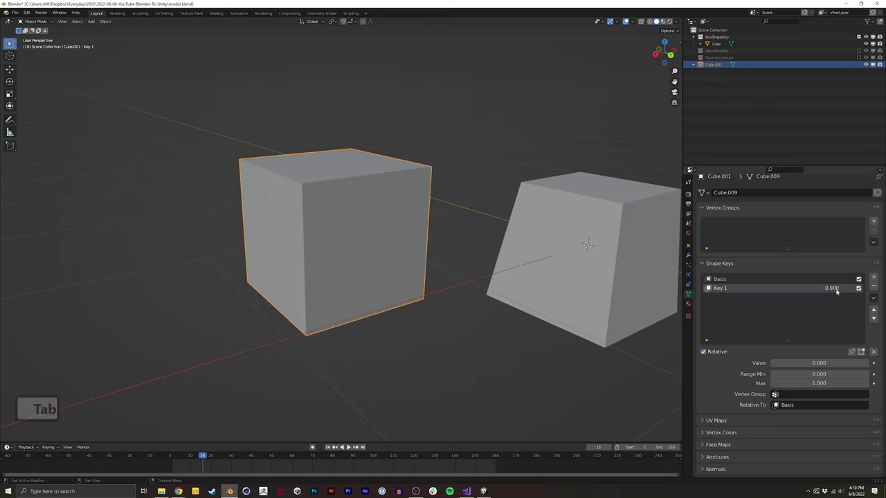
pyautogui.press('Tab')
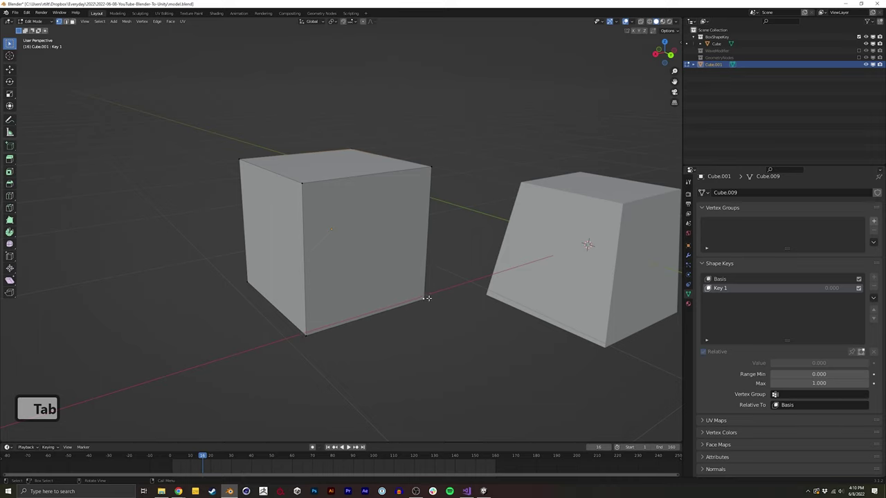
pyautogui.press('Tab')
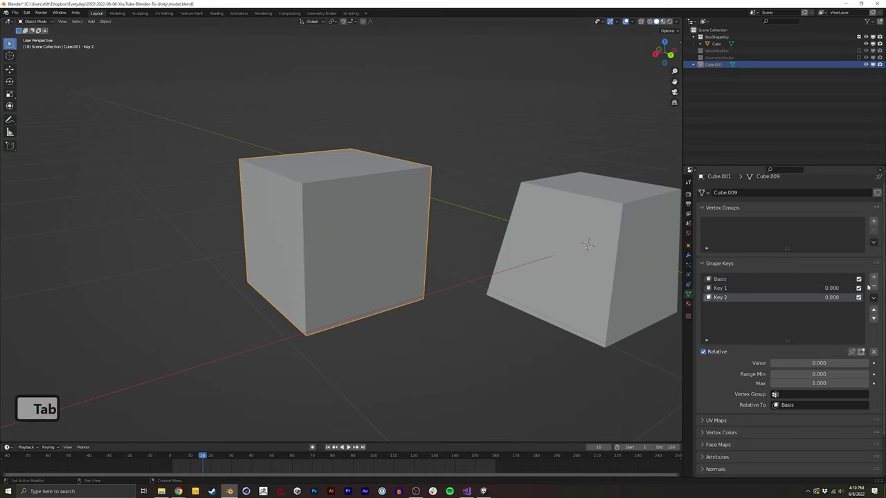
pyautogui.press('Tab')
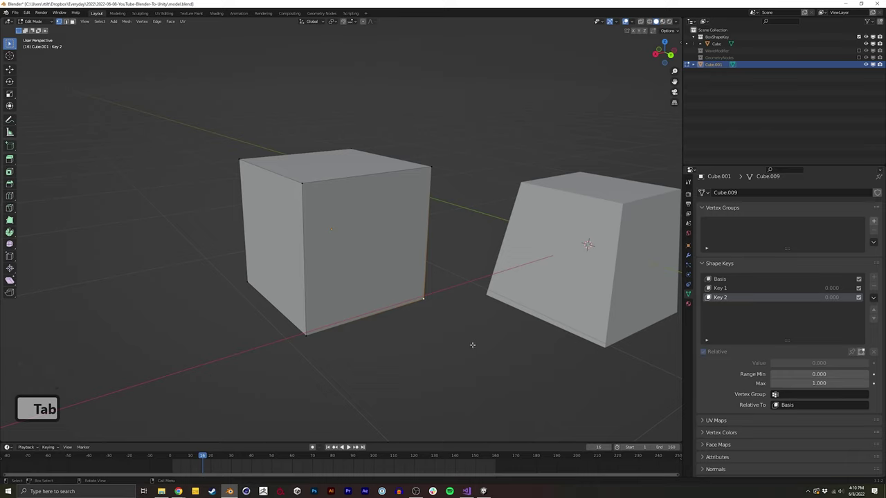
pyautogui.press('g')
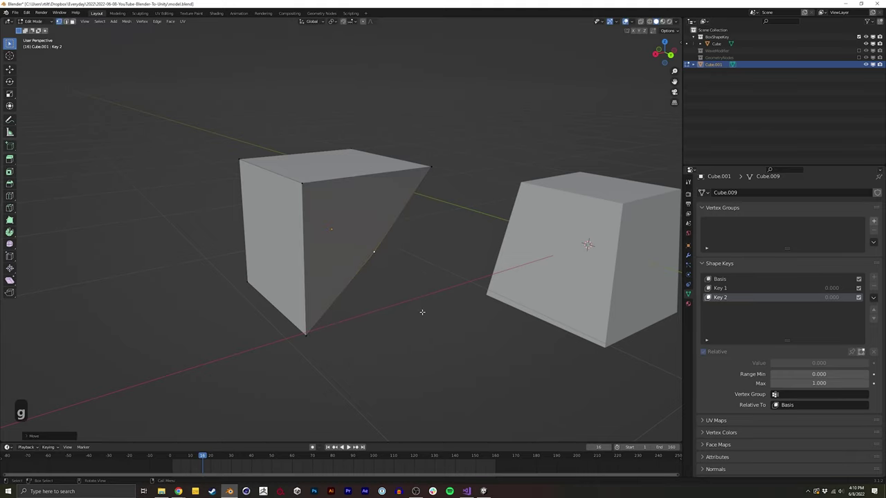
# - Leave mesh editing and review the original cube's keyframed Key 1 to Key 4 shape keys
pyautogui.press('Tab')
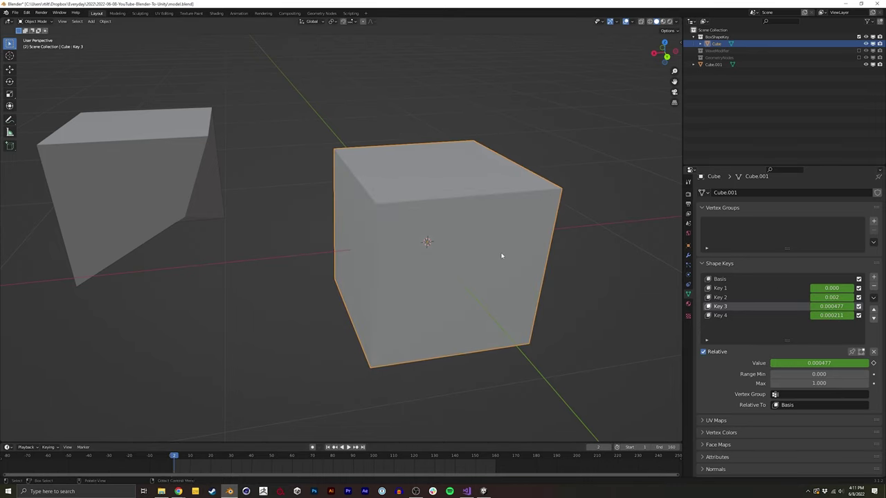
# - Export the cube as FBX 'cube-shapekey' into a new '_Tutorial' folder under Assets
pyautogui.press('x')
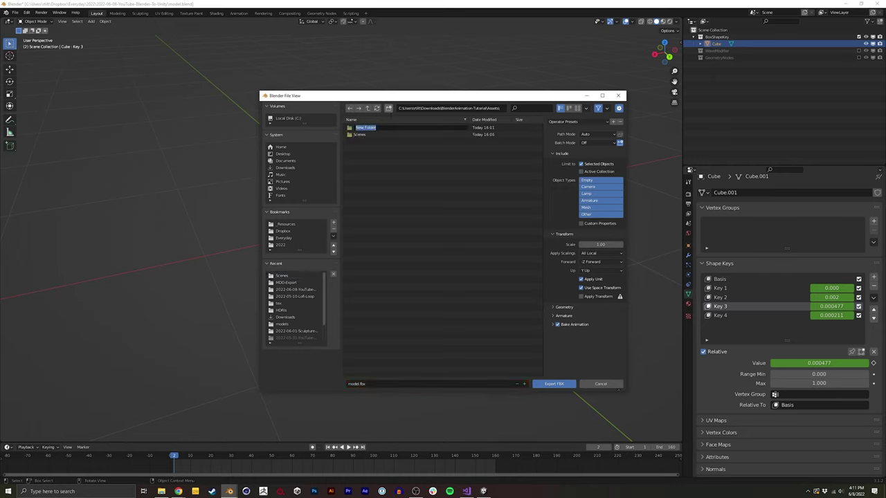
pyautogui.write('tutorial')
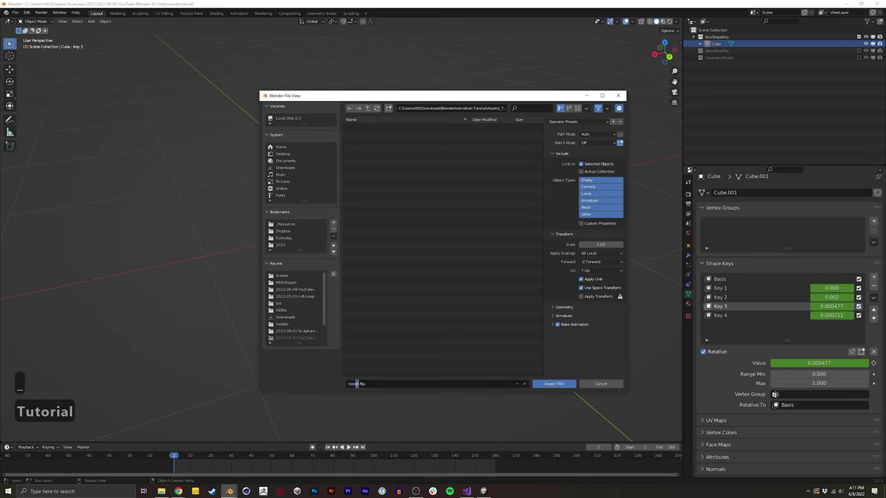
pyautogui.write('cube-shapekey')
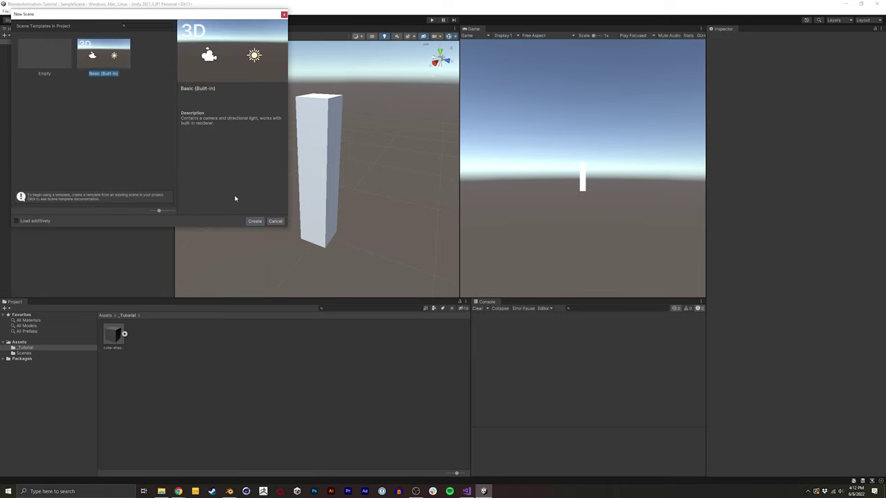
# - Save the new basic Unity scene as '_scene' in Assets/_Tutorial
pyautogui.press('ctrl+s')
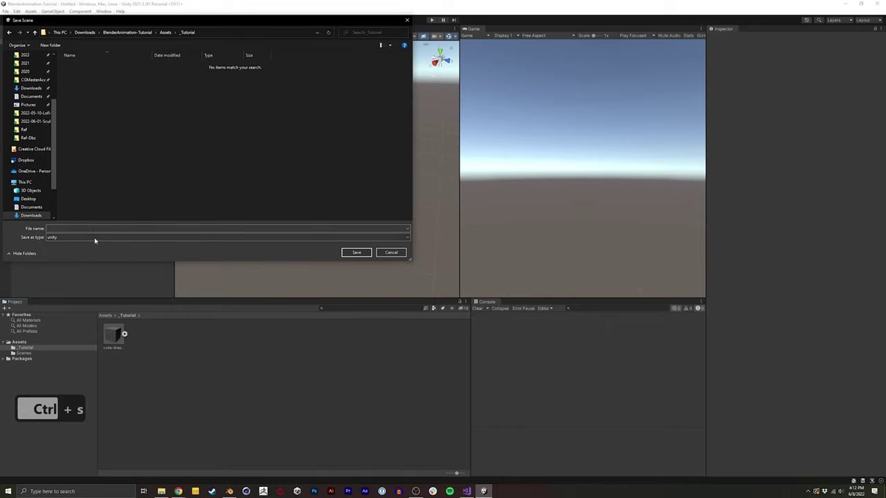
pyautogui.write('_cene')
pyautogui.press('Return')
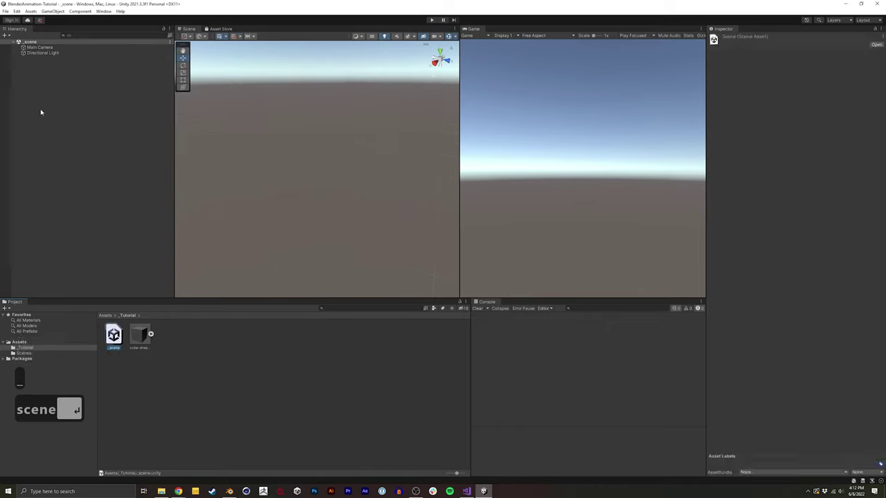
# - Filter the Project window for the scene assets and bring the cube-shapekey model into the Hierarchy
pyautogui.write('scene')
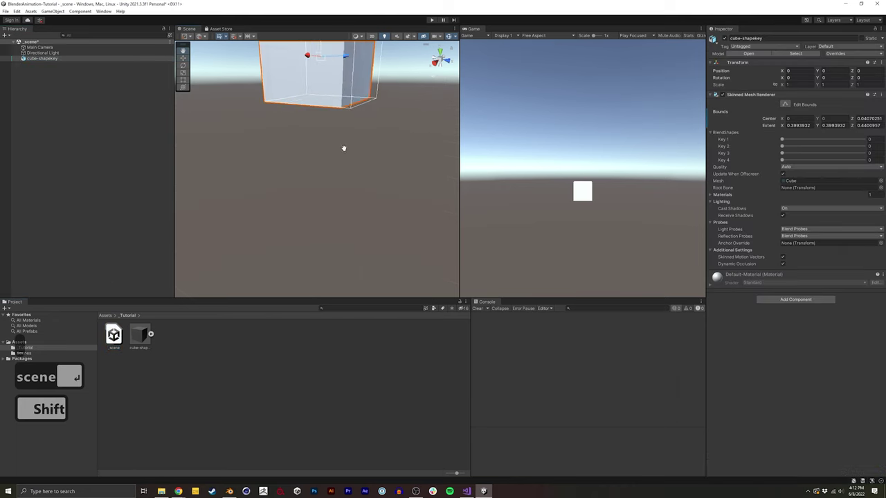
pyautogui.write('scene ↩')
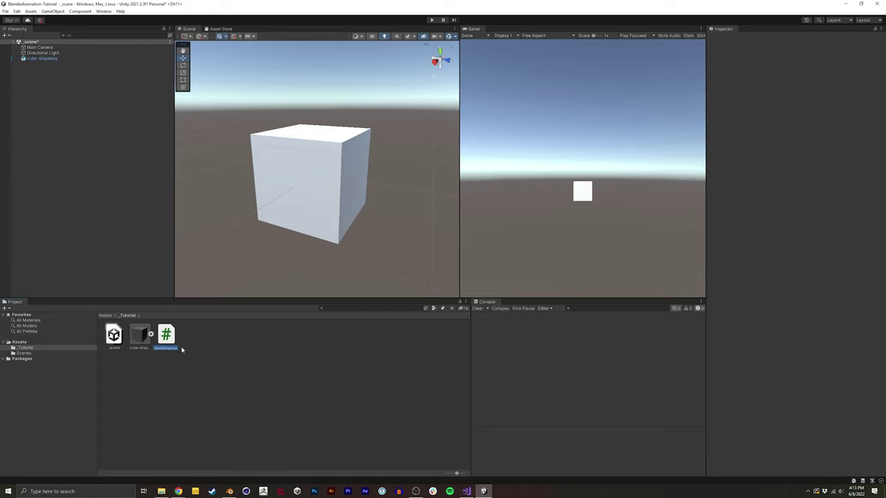
# - Create and attach a new script named blendShapeLoop to the cube-shapekey object
pyautogui.write('bendale')
pyautogui.press('BackSpace')
pyautogui.press('BackSpace')
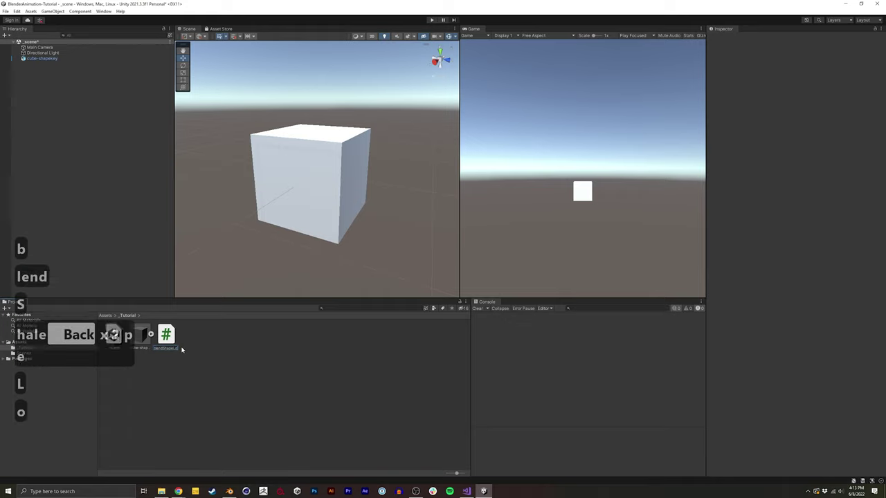
pyautogui.write('op')
pyautogui.press('Return')
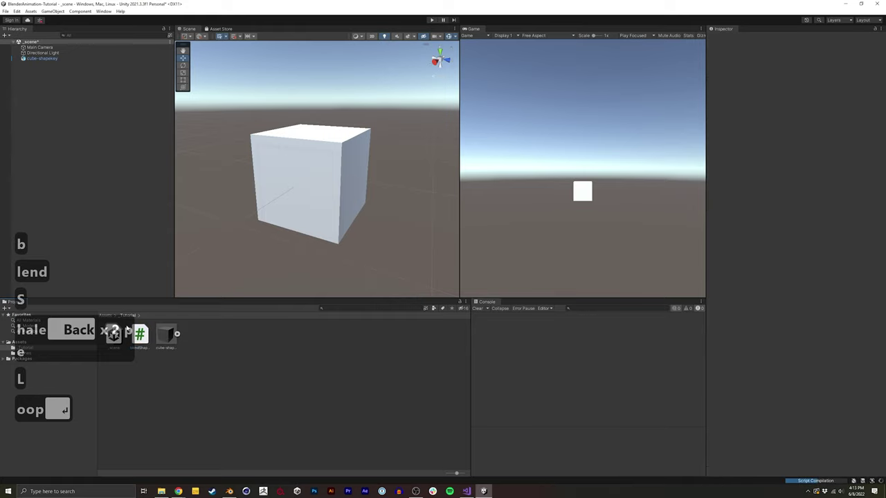
pyautogui.write('l')
pyautogui.press('BackSpace')
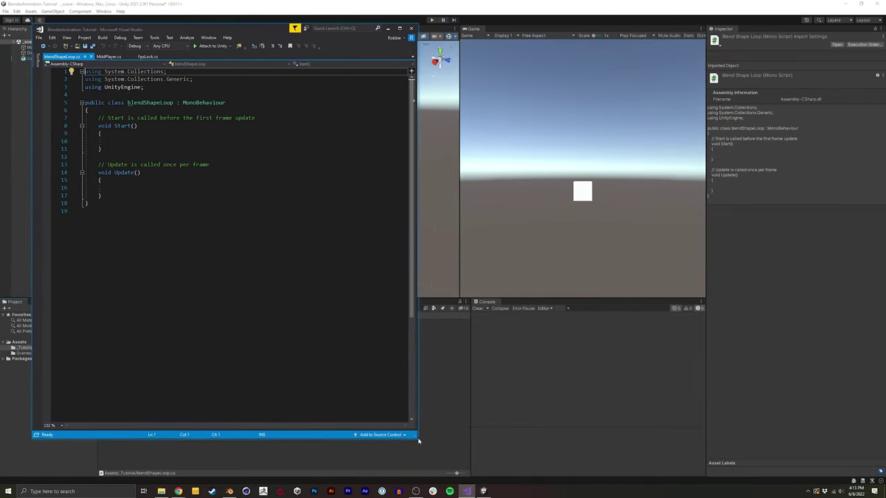
# - Switch between Visual Studio, Unity and the Unity blend shapes manual while writing the SkinnedMeshRenderer code
pyautogui.press('alt+Tab')
pyautogui.press('alt+Tab')
pyautogui.press('alt+Tab')
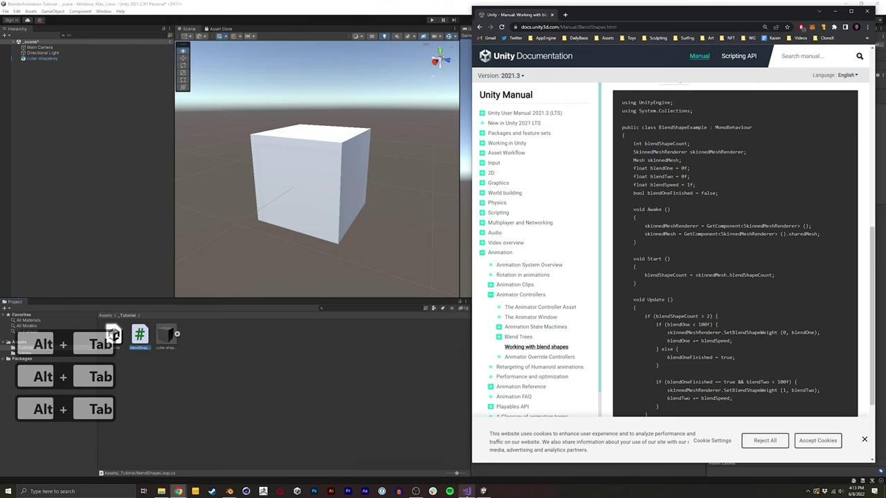
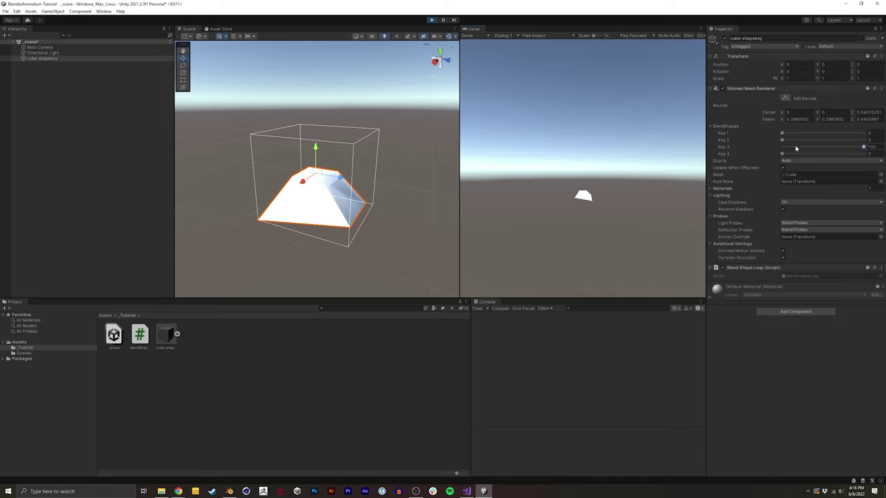
# - End the play-mode test of Key 3 at 100 and return to the blendShapeLoop code
pyautogui.press('alt+Tab')
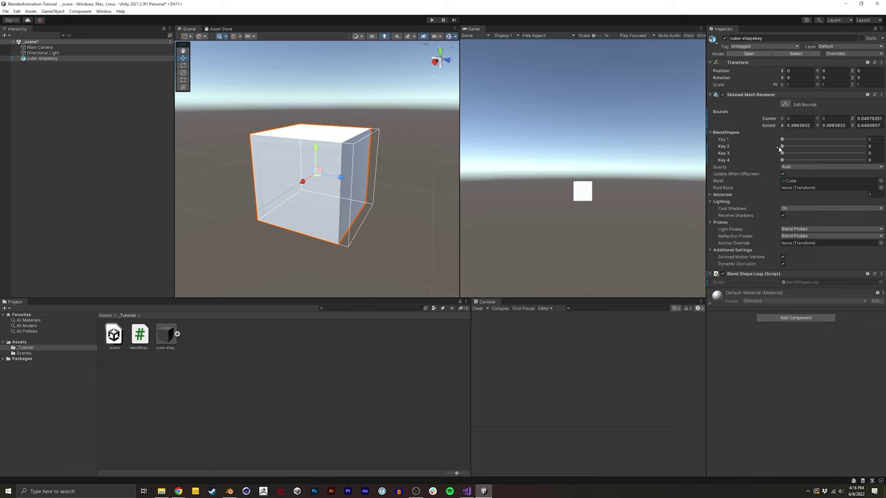
# - Back in Visual Studio, declare a new int field playIndex = 0 in blendShapeLoop.cs
pyautogui.press('alt+Tab')
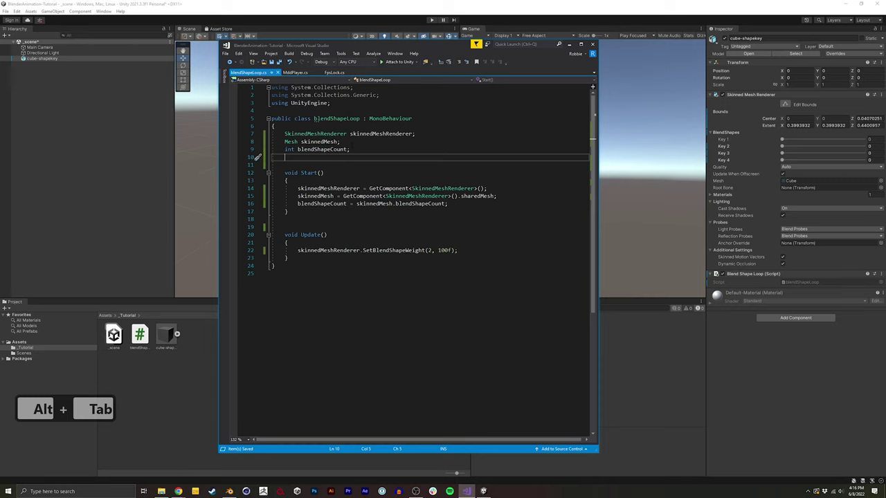
pyautogui.press('Return')
pyautogui.write('intndex')
pyautogui.press('Return')
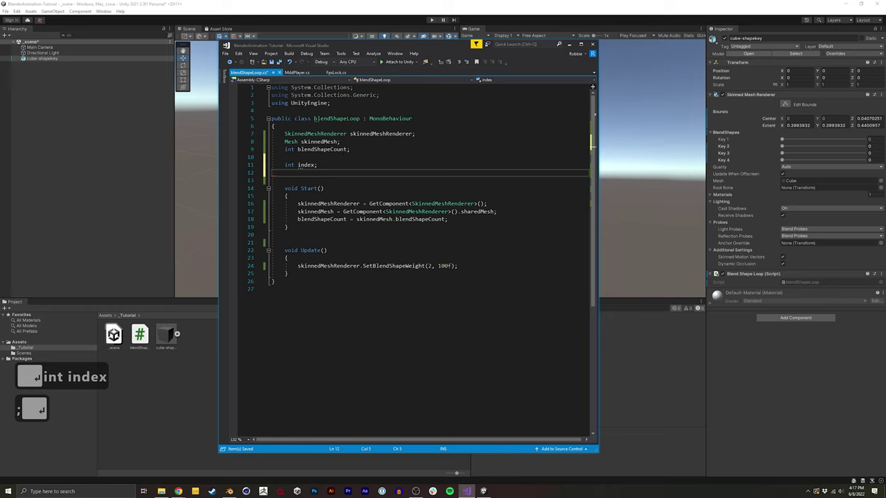
pyautogui.press('ctrl+c')
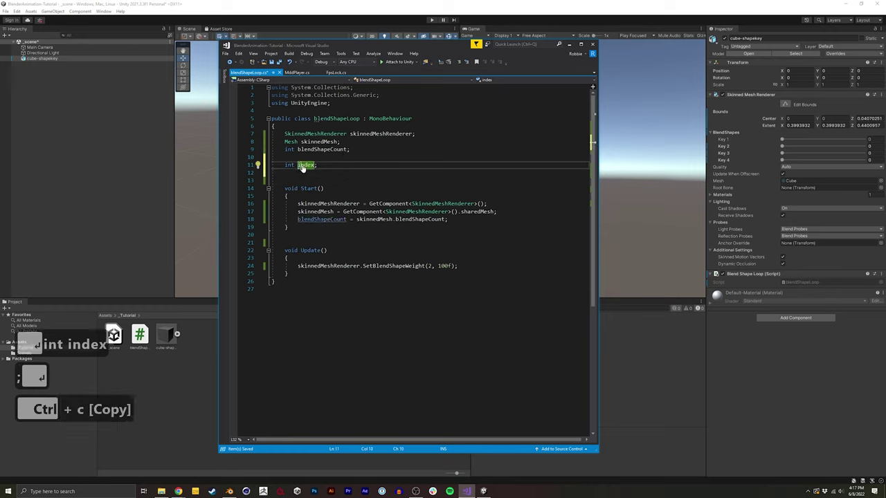
pyautogui.write('lay')
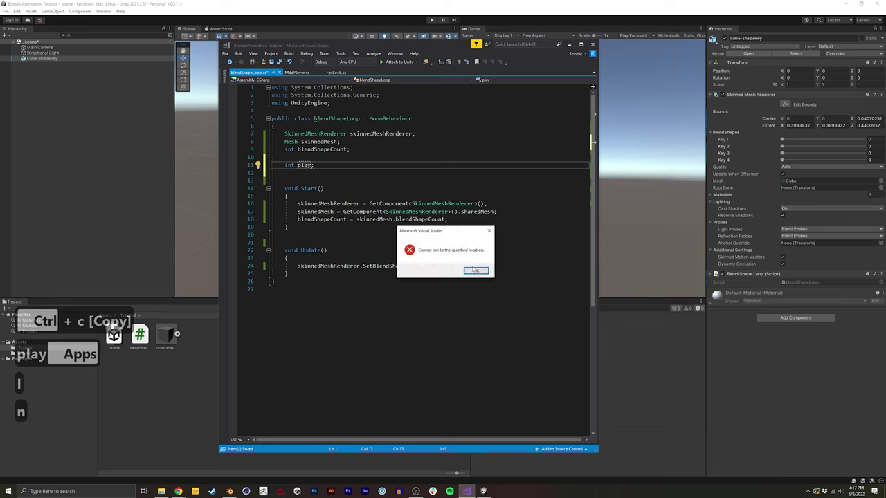
pyautogui.write('dex')
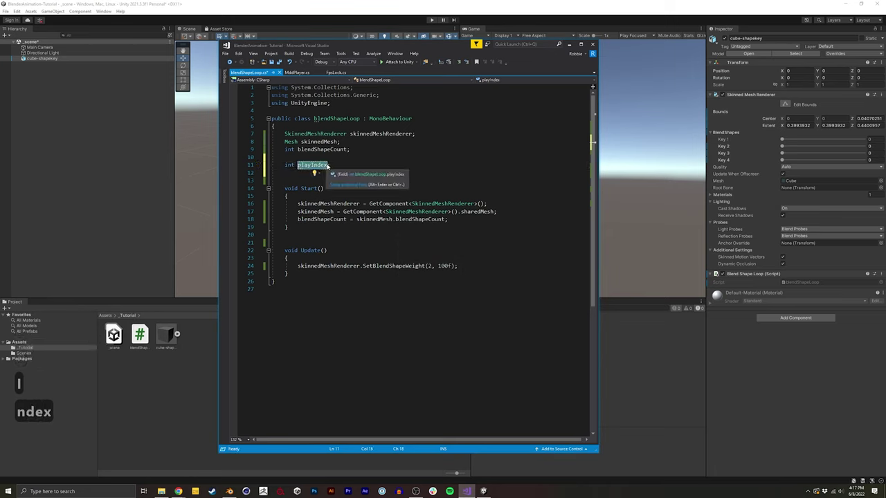
pyautogui.write('=0')
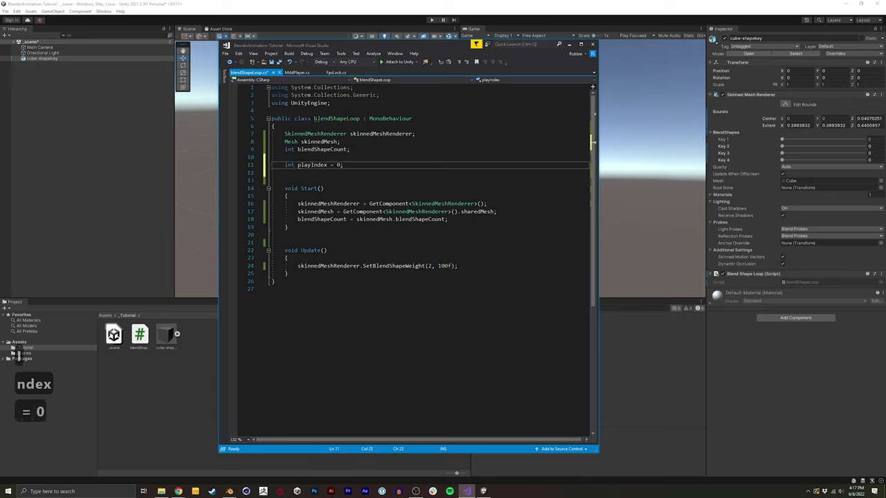
pyautogui.press('ctrl+c')
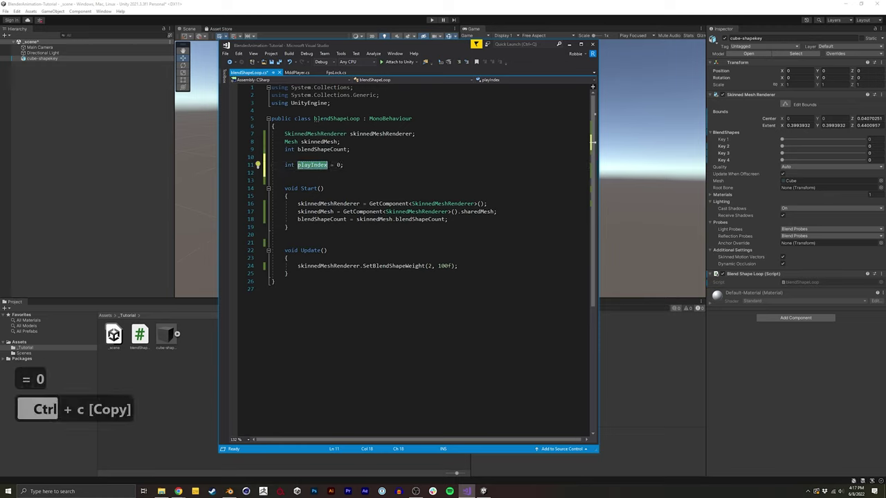
# - In Update, call SetBlendShapeWeight(playIndex, 100f) and follow it with playIndex++
pyautogui.press('ctrl+v')
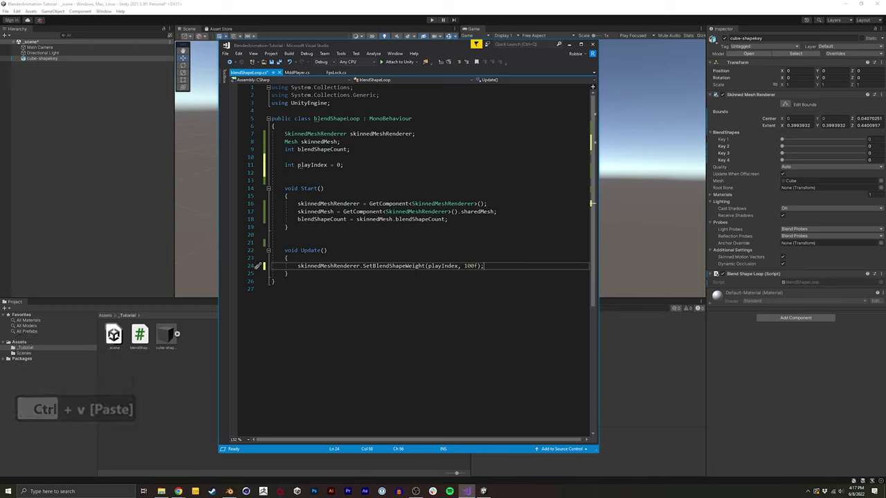
pyautogui.press('shift+Return')
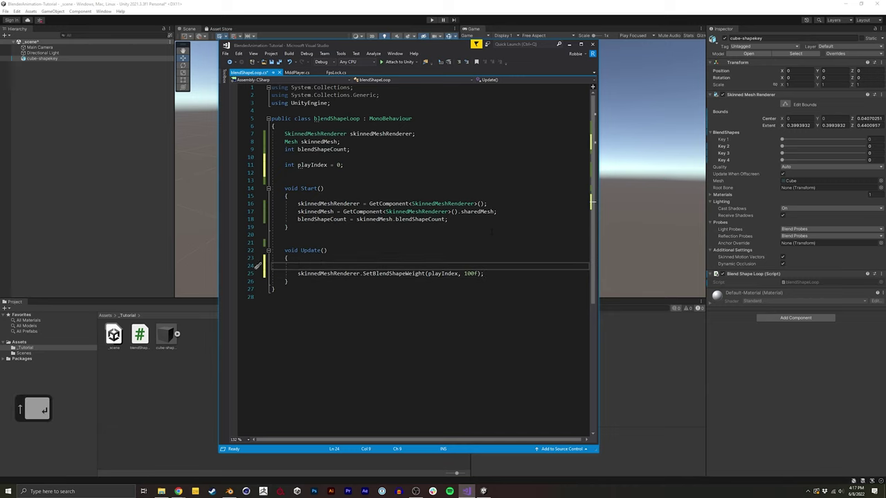
pyautogui.press('Return')
pyautogui.press('ctrl+v')
pyautogui.press('BackSpace')
pyautogui.press('BackSpace')
pyautogui.write('+')
pyautogui.press('BackSpace')
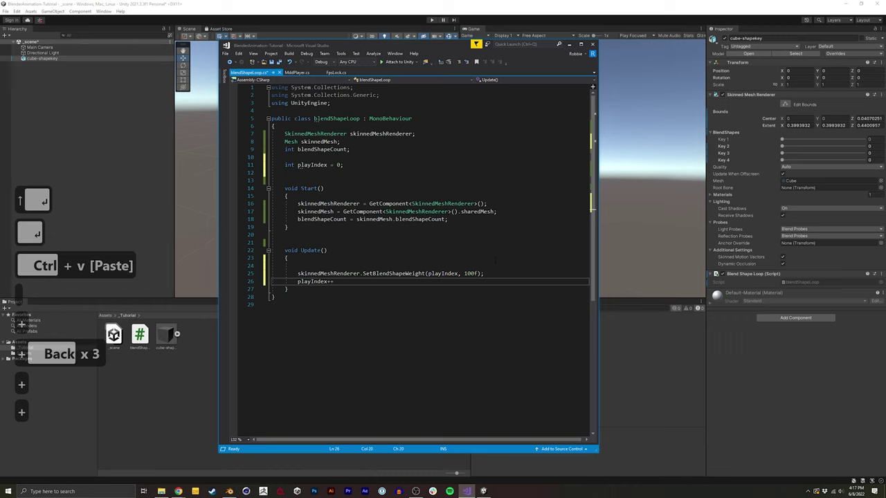
pyautogui.press(';')
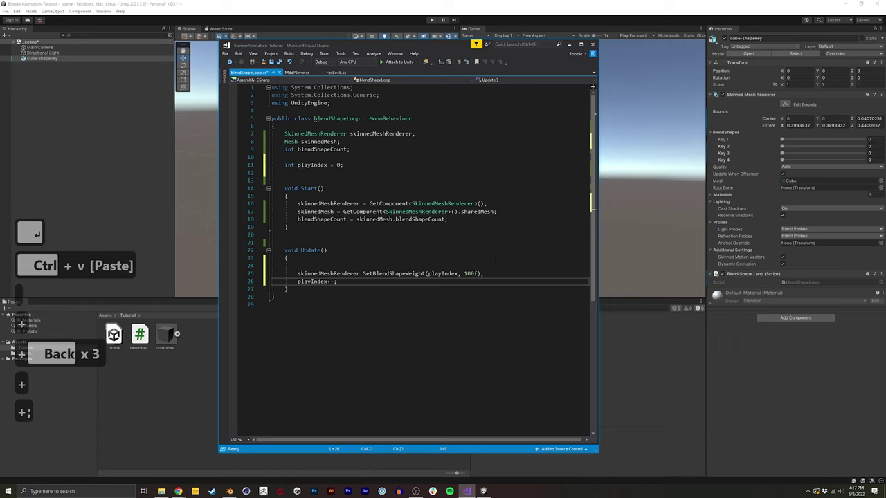
pyautogui.write('+;+;')
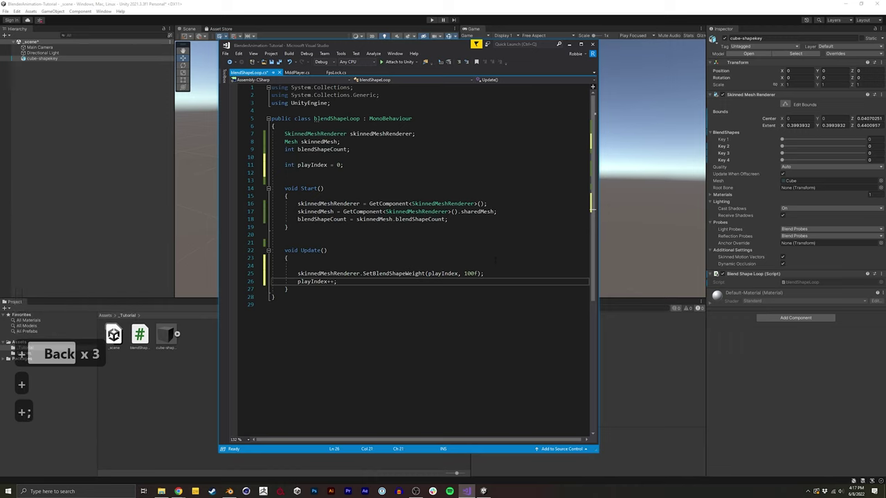
pyautogui.press('0')
pyautogui.press('ctrl+z')
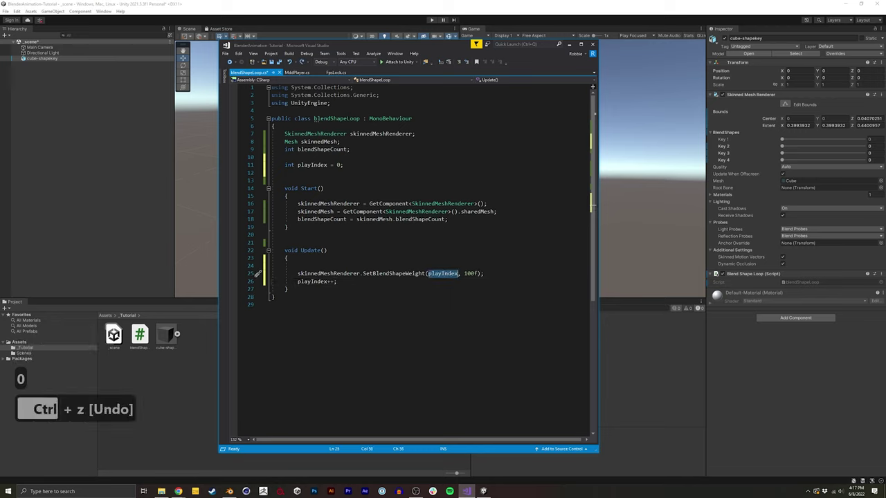
pyautogui.press('ctrl+z')
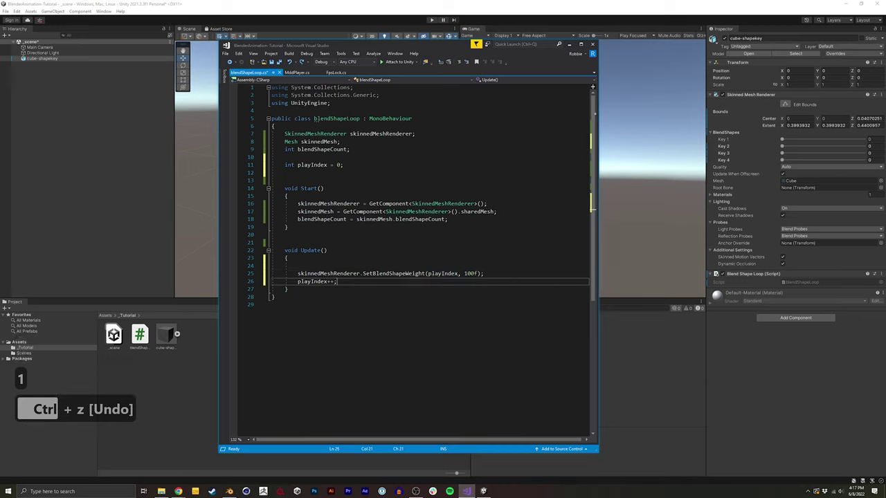
# - Add if(playIndex > blendShapeCount-1) playIndex = 0; below the increment and save the script
pyautogui.press('Return')
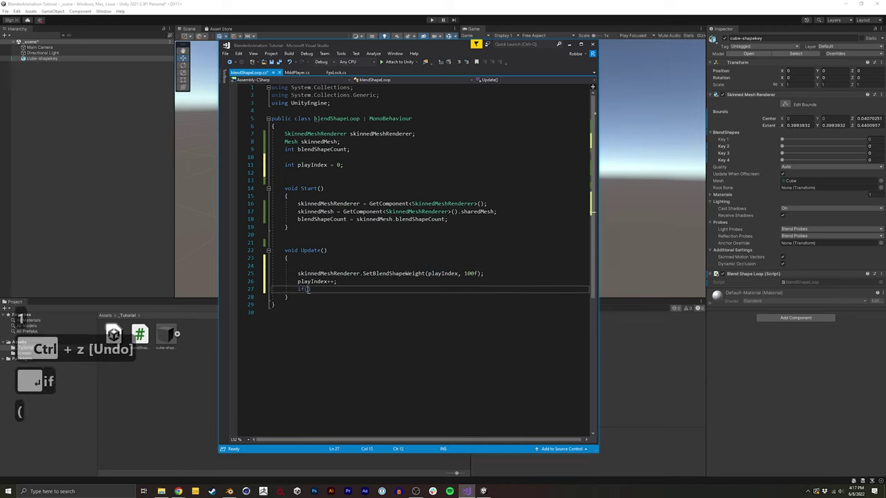
pyautogui.write('lay')
pyautogui.press('Return')
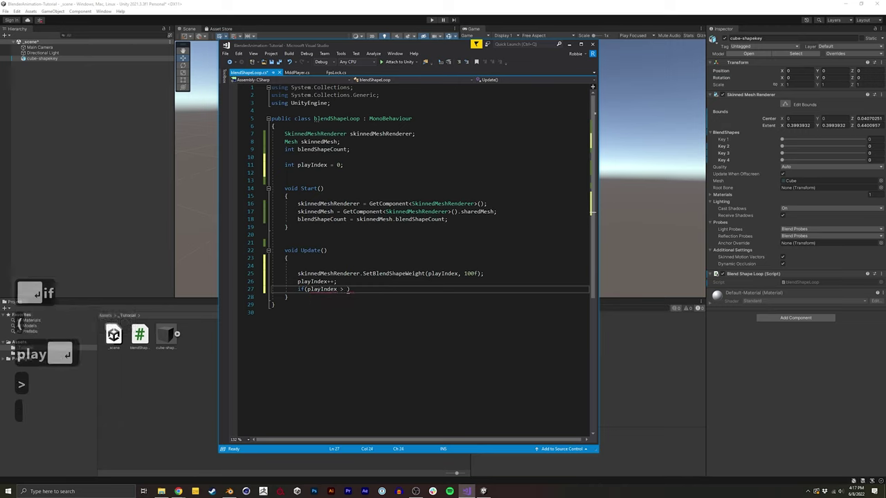
pyautogui.write('blend')
pyautogui.press('Return')
pyautogui.write('-1')
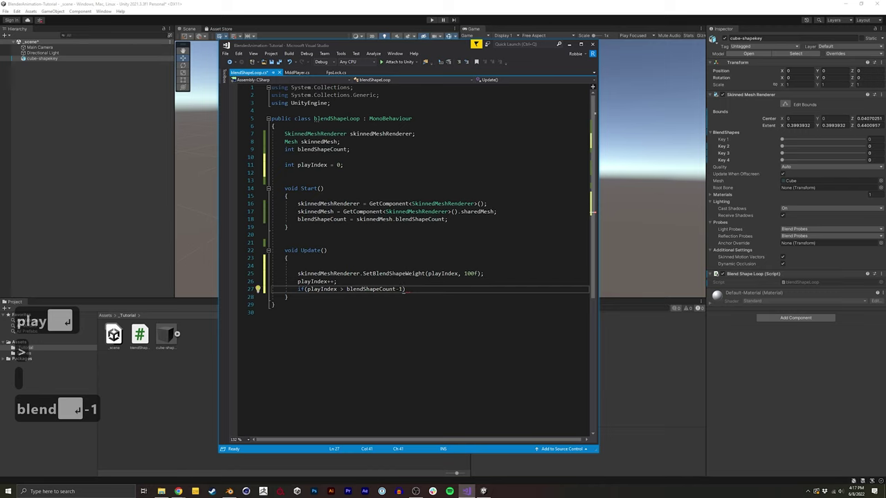
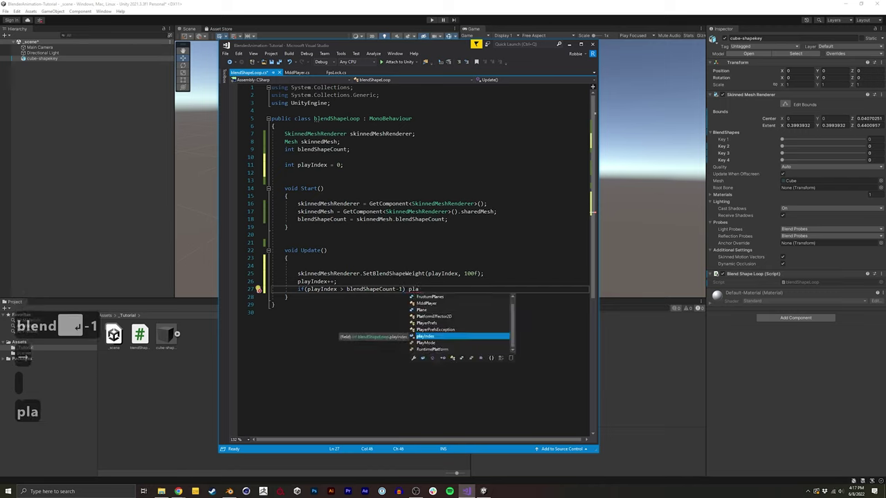
pyautogui.press('Return')
pyautogui.write('=0;')
pyautogui.press('ctrl+s')
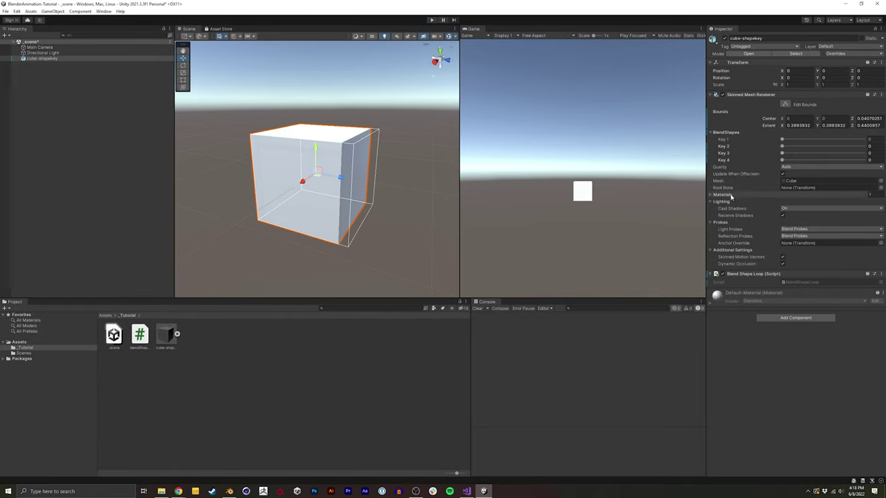
# - Add an if(playIndex ...) condition above the weight call and paste the weight-setting call under it
pyautogui.press('alt+Tab')
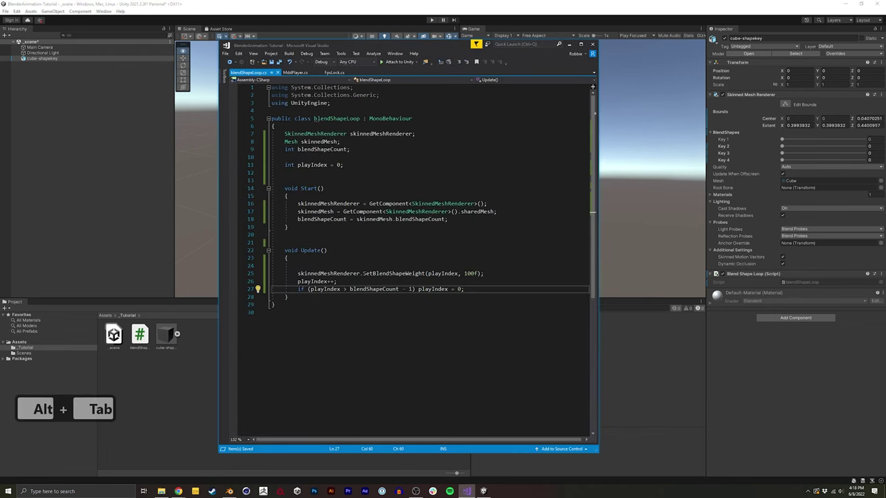
pyautogui.write('iflay')
pyautogui.press('Return')
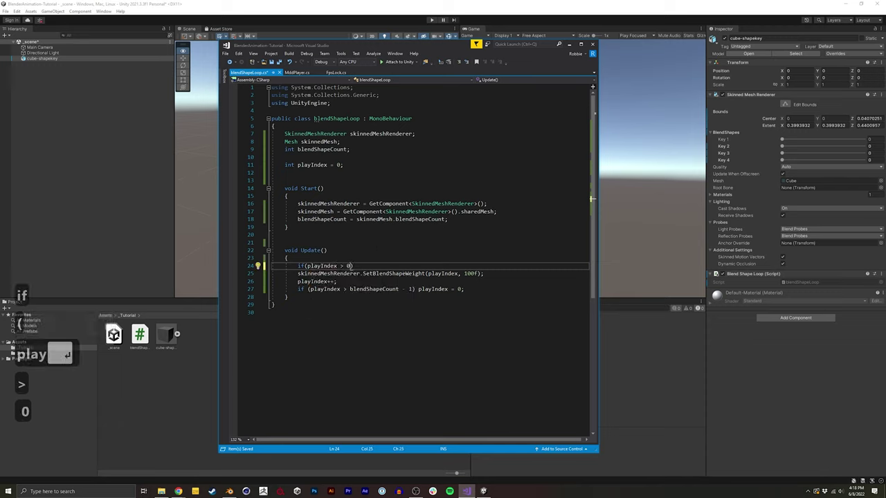
pyautogui.press('ctrl+c')
pyautogui.write('play ↵')
pyautogui.press('ctrl+v')
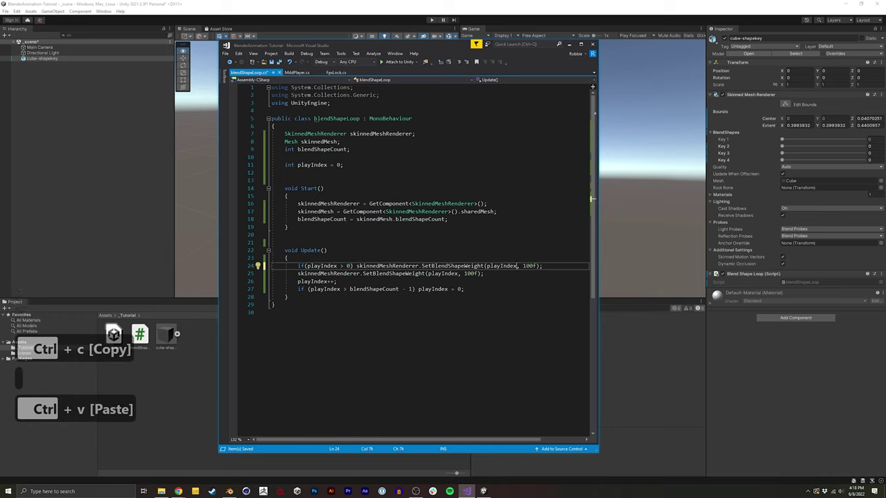
# - Change the pasted call's index to playIndex - 1 so the previous shape is zeroed, and save
pyautogui.write('-1')
pyautogui.press('Right')
pyautogui.press('Left')
pyautogui.press('Right')
pyautogui.press('Right')
pyautogui.write('-1→ x 3 ←')
pyautogui.press('BackSpace')
pyautogui.write('-1→ x 3 ←')
pyautogui.press('ctrl+Right')
pyautogui.write('-1→ x 3 ←')
pyautogui.press('ctrl+Right')
pyautogui.press('Return')
pyautogui.press('ctrl+s')
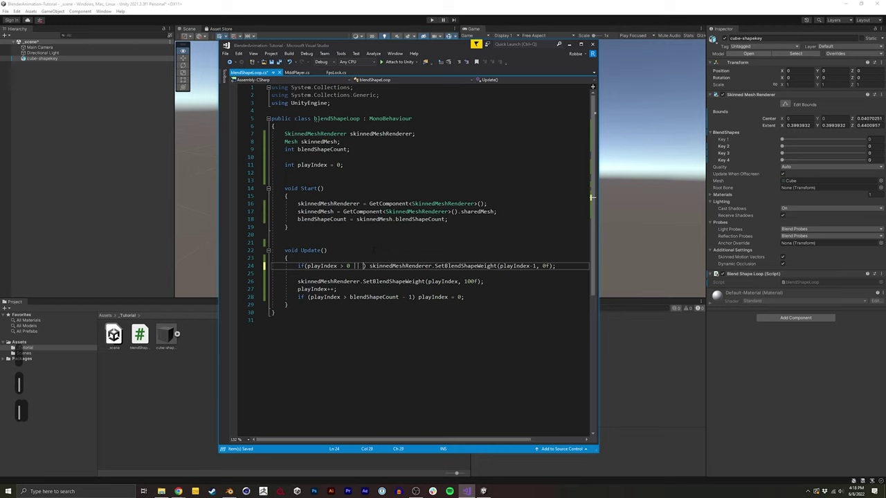
# - Write a second condition comparing playIndex with blendShapeCount for the wrap-around case and save
pyautogui.write('play')
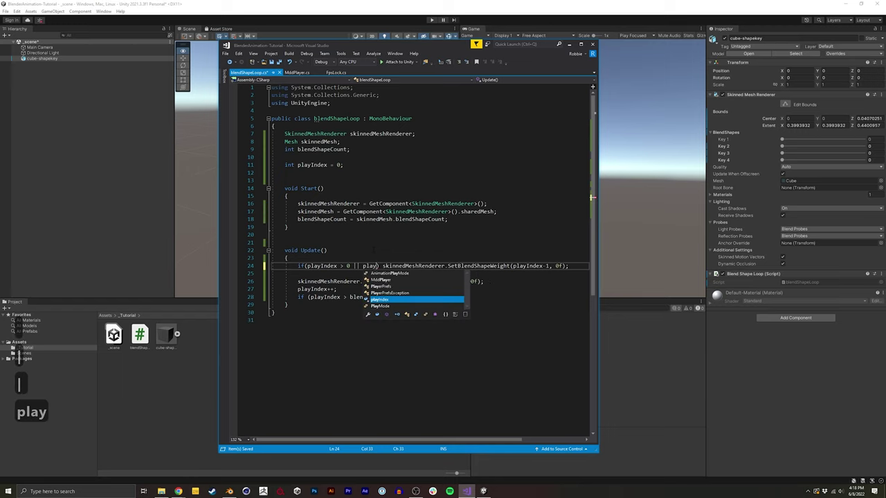
pyautogui.press('Return')
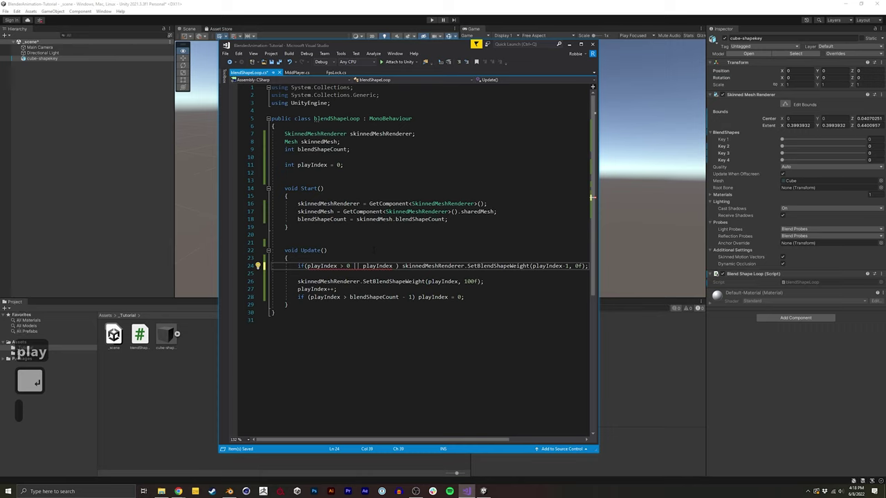
pyautogui.write('=blend')
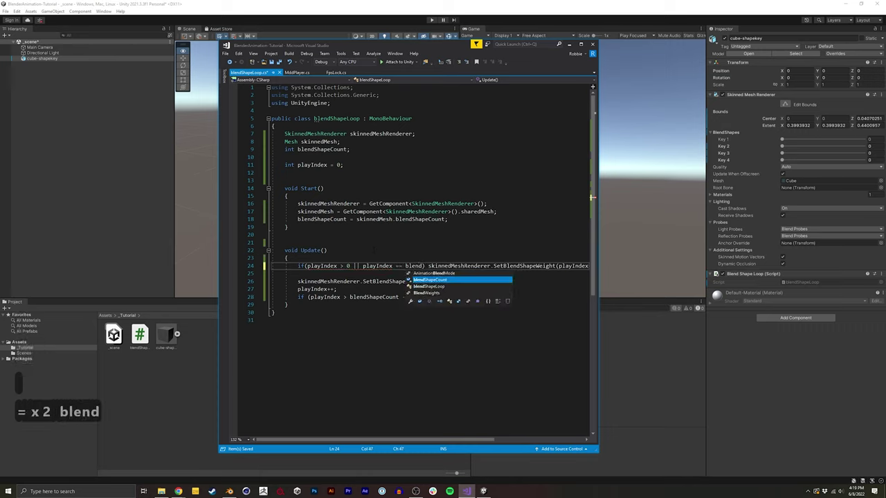
pyautogui.press('Return')
pyautogui.press('Return')
pyautogui.press('ctrl+s')
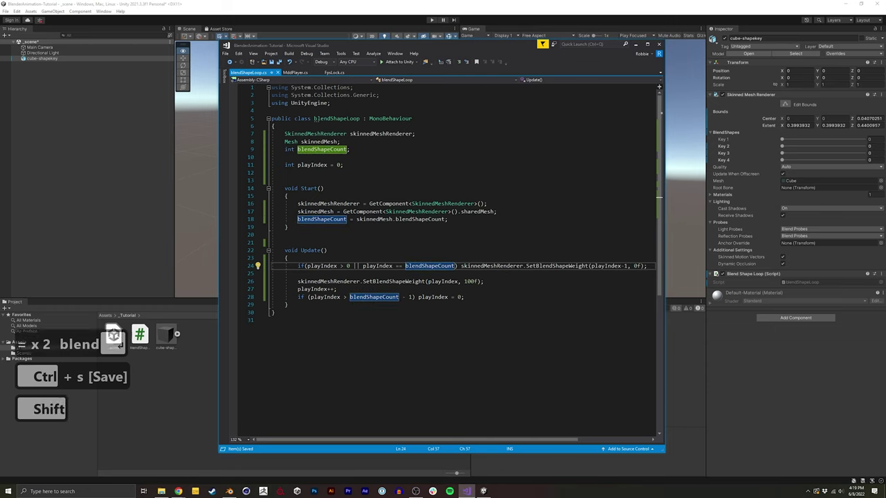
pyautogui.write('= x 2 blend ↵')
pyautogui.press('ctrl+c')
pyautogui.press('BackSpace')
pyautogui.press('Return')
pyautogui.press('Return')
# - Rework that condition into if(playIndex == 0), fixing typos along the way
pyautogui.write('fi')
pyautogui.press('BackSpace')
pyautogui.press('BackSpace')
pyautogui.write('fle')
pyautogui.press('BackSpace')
pyautogui.write('y')
pyautogui.press('Return')
pyautogui.write('= 0')
pyautogui.press('BackSpace')
pyautogui.press('BackSpace')
pyautogui.write('=')
pyautogui.press('BackSpace')
pyautogui.press('BackSpace')
pyautogui.write('-')
pyautogui.press('BackSpace')
pyautogui.write('0')
pyautogui.press('Right')
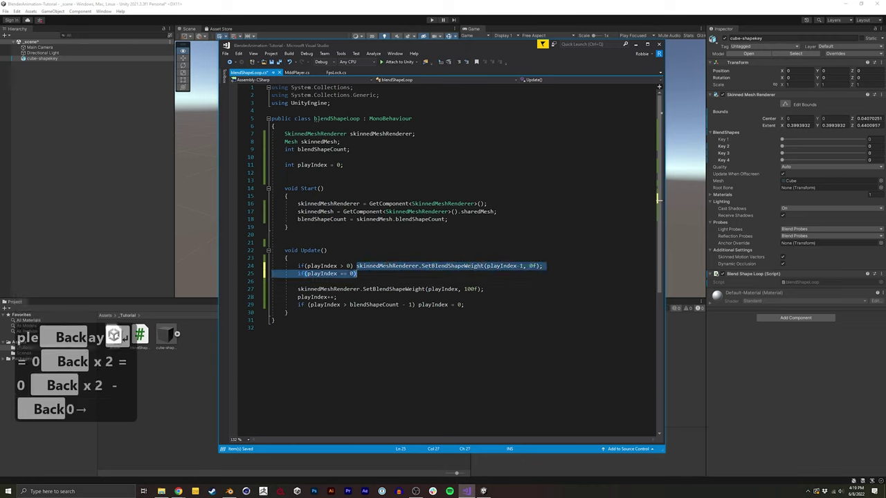
pyautogui.write('ple Back ay ↵ = 0 Back x 2 = 0 Back x 2 - Back 0 →')
# - Paste the weight-reset call under the playIndex == 0 branch using blendShapeCount without the - 1, and save
pyautogui.press('ctrl+c')
pyautogui.press('ctrl+v')
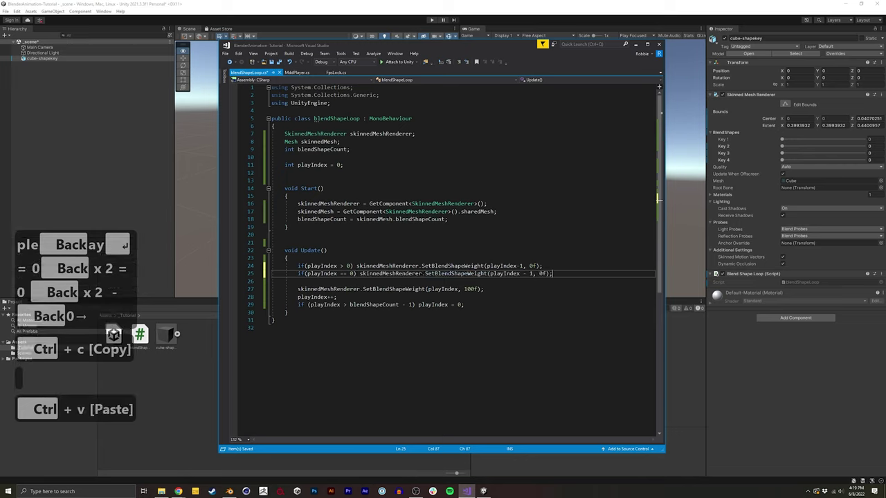
pyautogui.write('ple Back ay ↵ = 0 Back x 2 = 0 Back x 2 - Back 0 →')
pyautogui.press('ctrl+c')
pyautogui.press('ctrl+v')
pyautogui.press('ctrl+s')
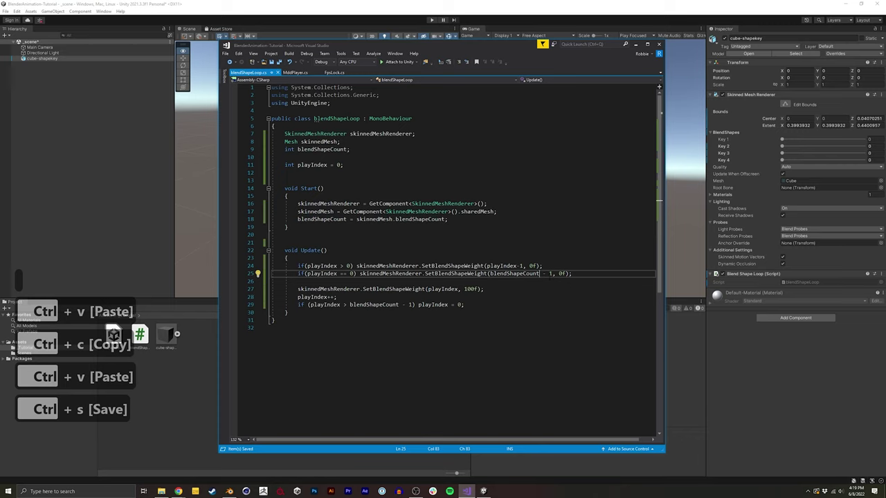
# - Save the script, run the Unity scene to see the out-of-bounds errors, then stop the test
pyautogui.press('ctrl+s')
pyautogui.press('BackSpace')
pyautogui.press('ctrl+s')
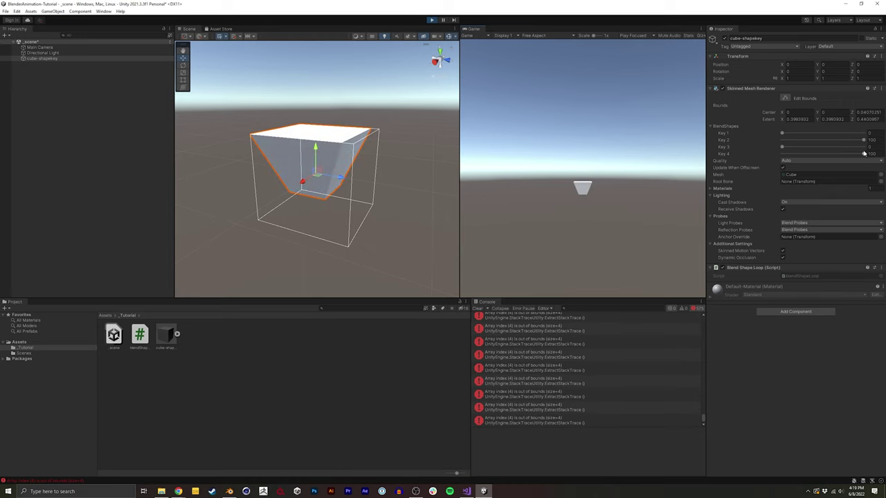
# - Return to the script, restore blendShapeCount - 1 on the reset line and save it
pyautogui.press('alt+Tab')
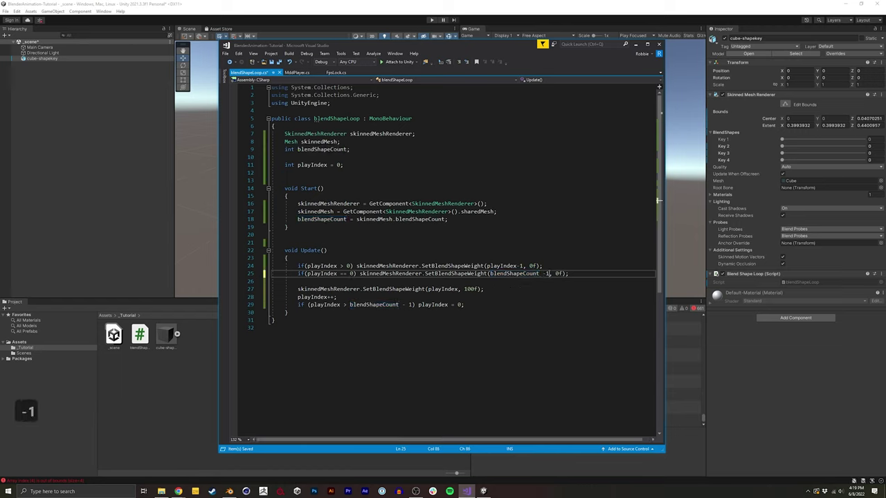
pyautogui.press('ctrl+s')
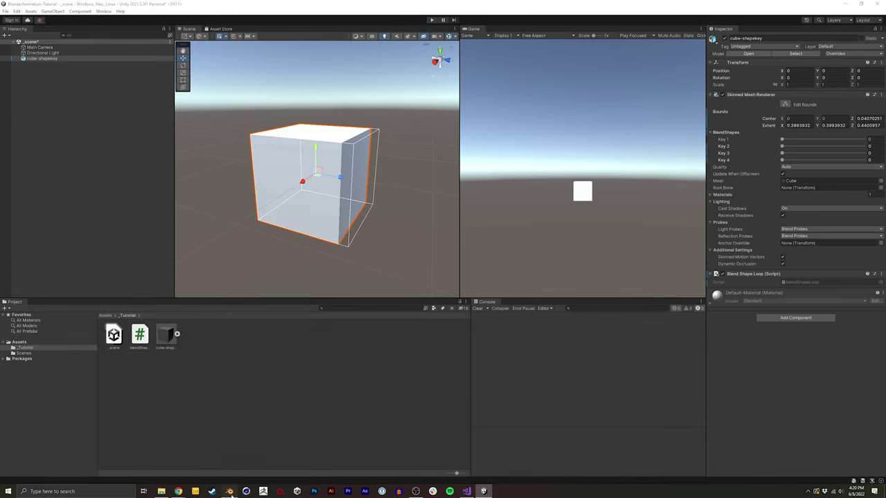
# - Scrub the Blender timeline to preview the cube's shape-key animation over frames 1–160
pyautogui.moveTo(357, 256); pyautogui.dragTo(351, 243)
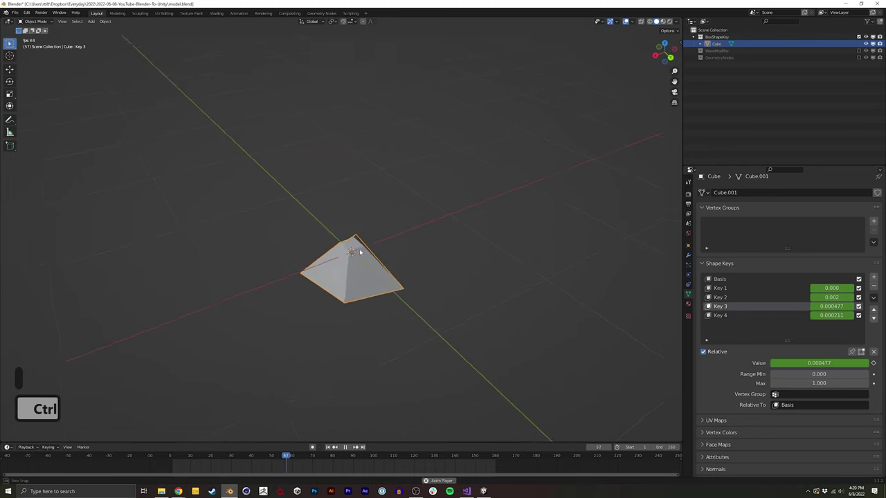
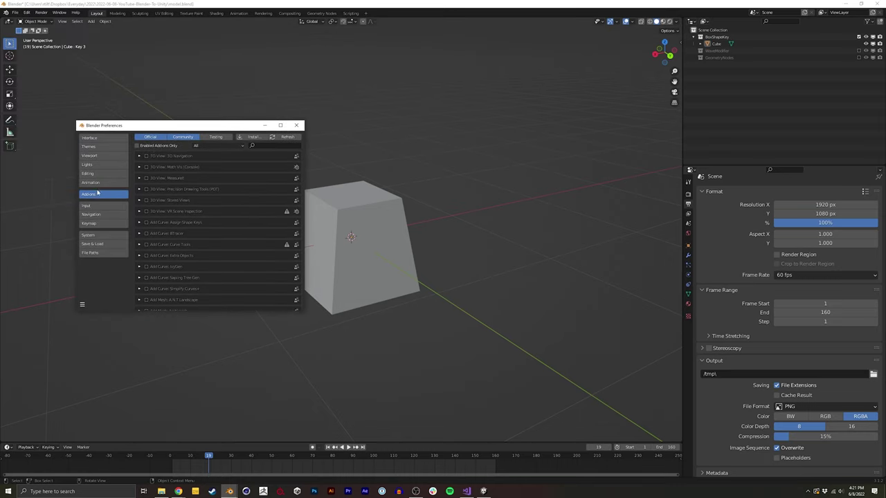
# - Export the cube's animation as Lightwave Point Cache named box-shapekey.mdd
pyautogui.write('mdd')
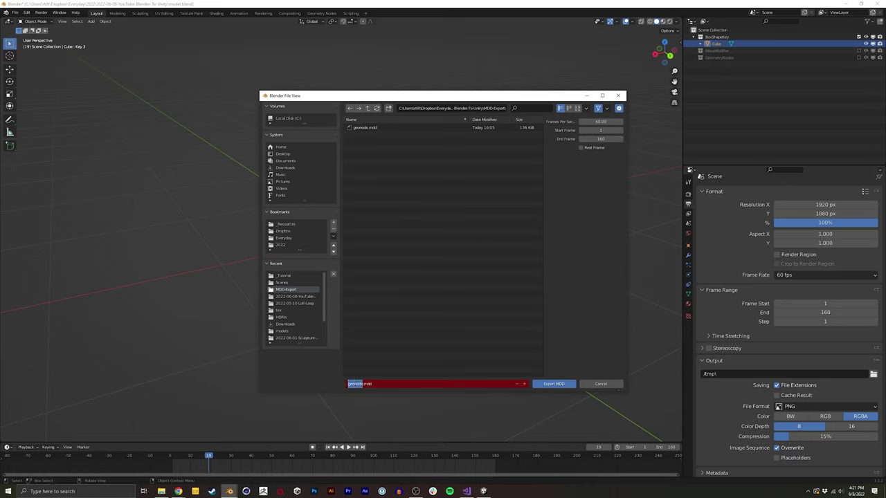
pyautogui.write('box-shapekey')
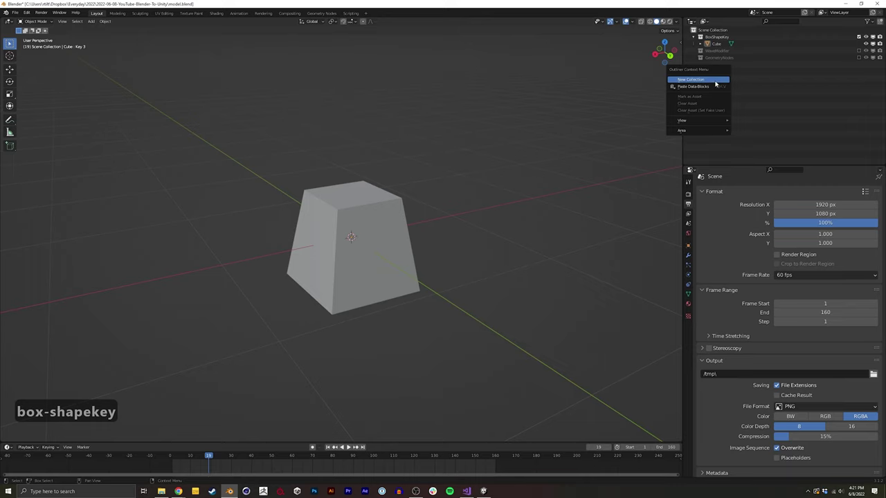
# - Name the new collection baked, duplicate the cube and move Cube.001 into it
pyautogui.write('baked')
pyautogui.press('Return')
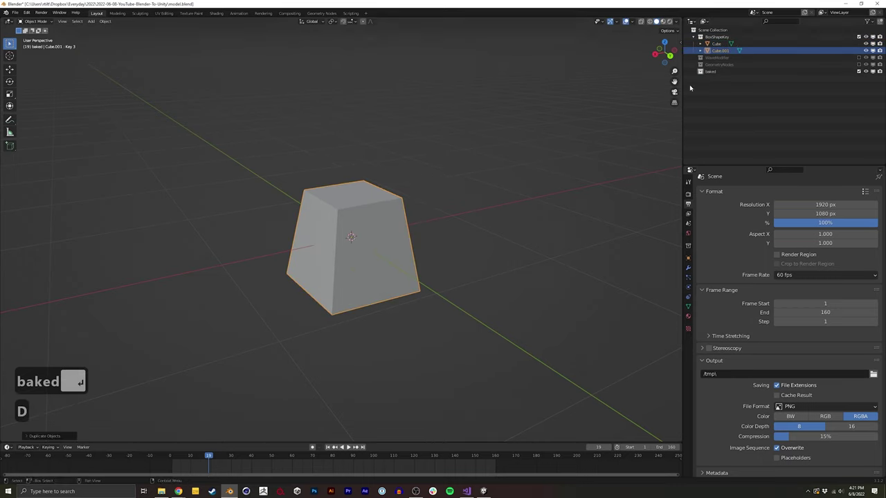
pyautogui.press('m')
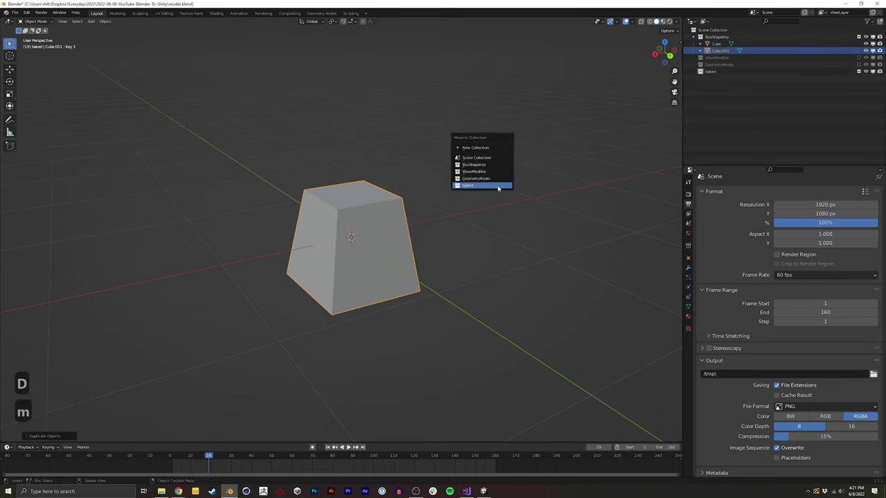
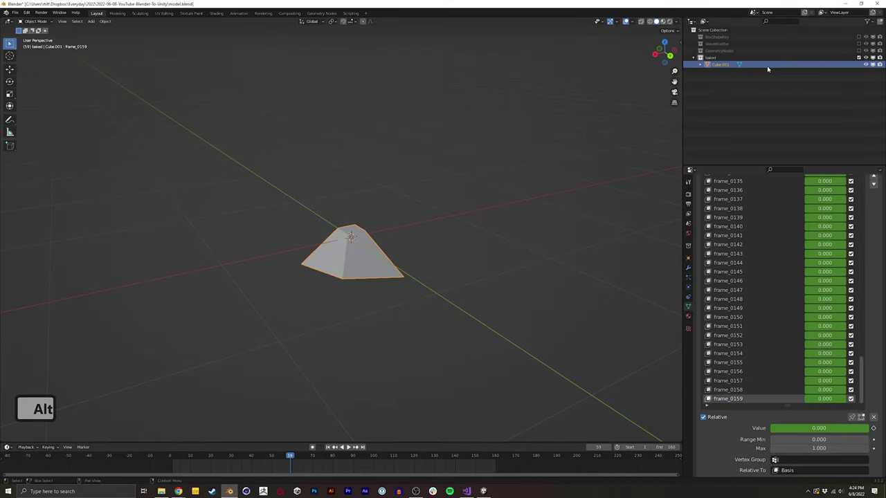
# - Delete the baked Cube.001 so the WaveModifier plane can be shown
pyautogui.press('x')
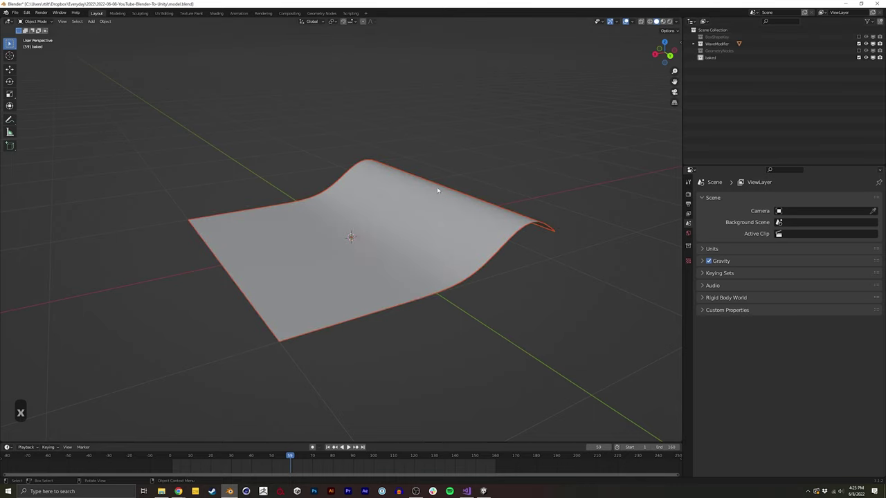
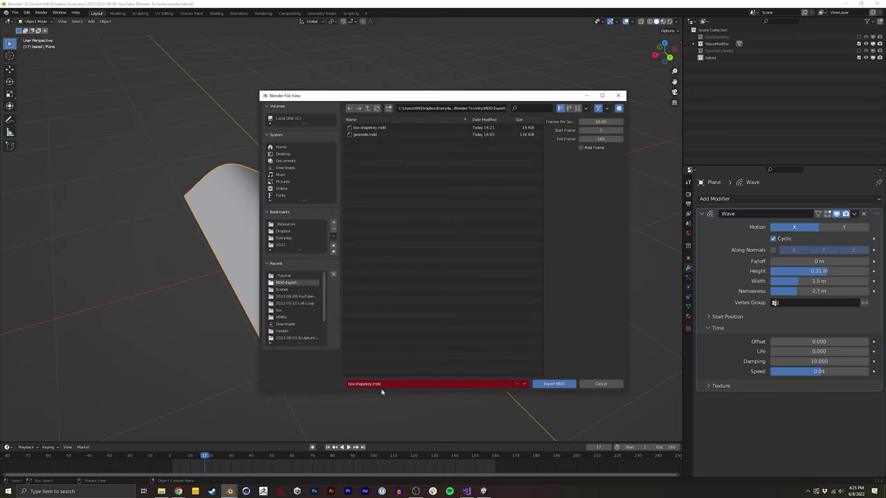
# - Name the wave plane's MDD export plane-wave-modifier.mdd, correcting typos in the file name
pyautogui.write('pal')
pyautogui.press('BackSpace')
pyautogui.press('BackSpace')
pyautogui.write('ane=')
pyautogui.press('BackSpace')
pyautogui.press('BackSpace')
pyautogui.write('-ave-modifie')
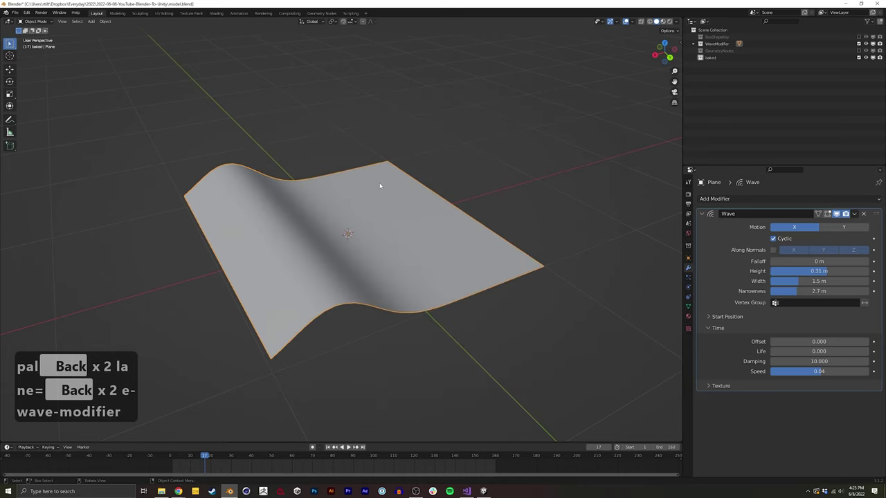
# - Duplicate the wave plane as Plane.001 into the baked collection and hide the other collections
pyautogui.press('d')
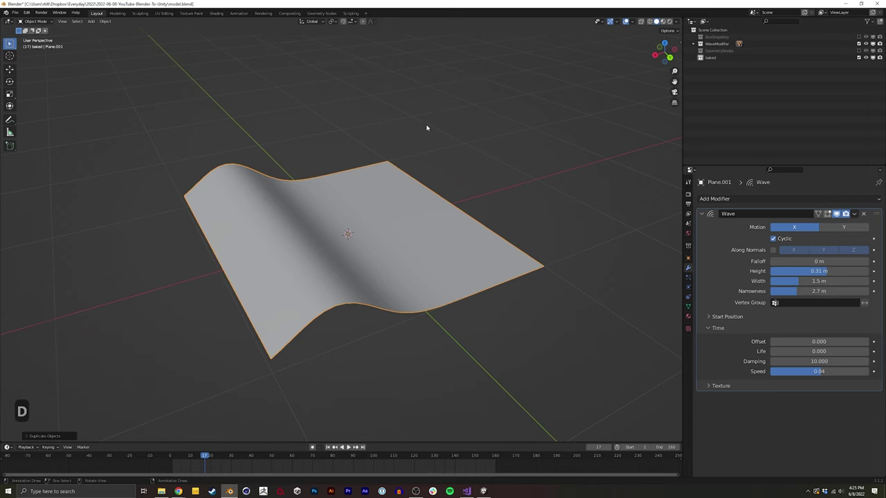
pyautogui.press('m')
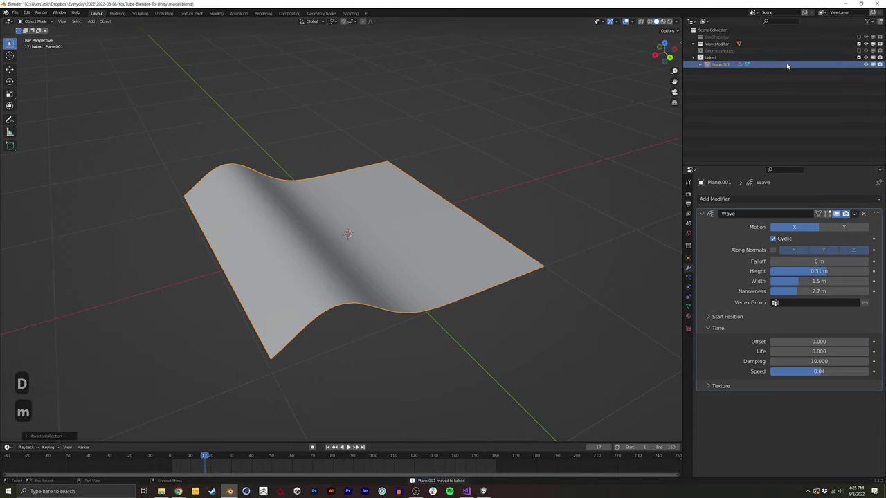
pyautogui.press('f')
# - Remove the Wave modifier so Plane.001 lies flat, checking its mesh in wireframe then solid shading
pyautogui.write('fg')
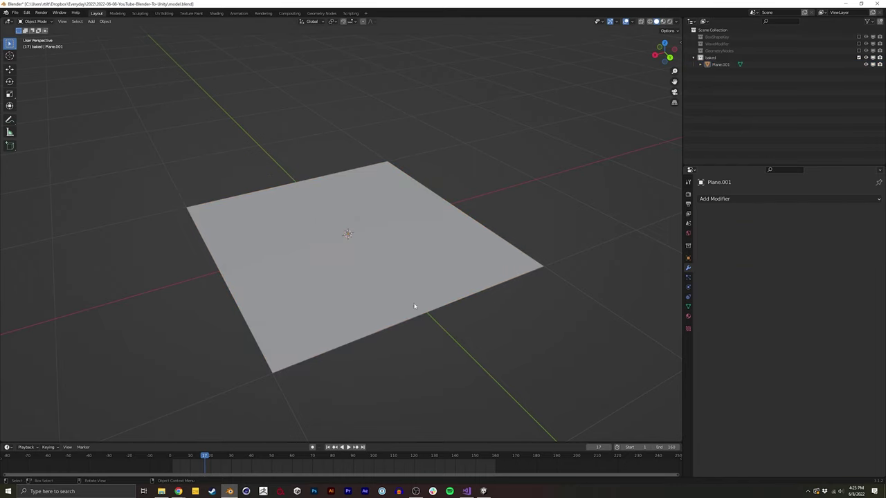
pyautogui.press('z')
pyautogui.press('z')
pyautogui.press('z')
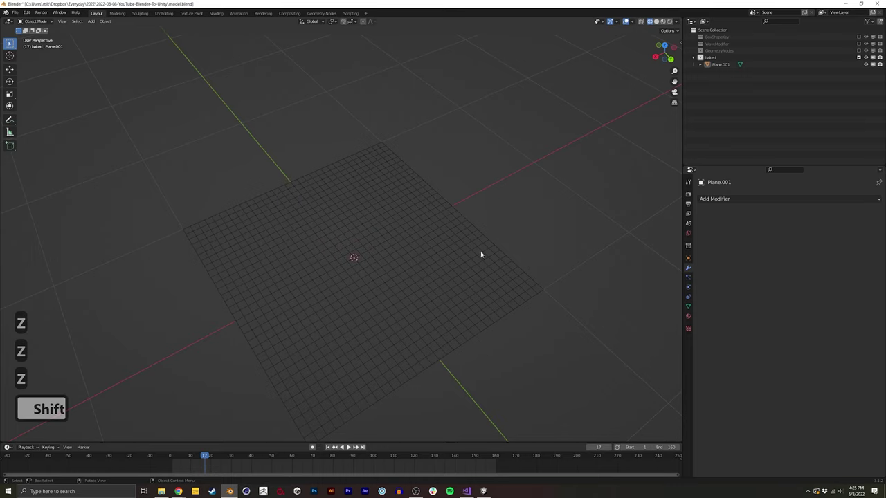
pyautogui.press('z')
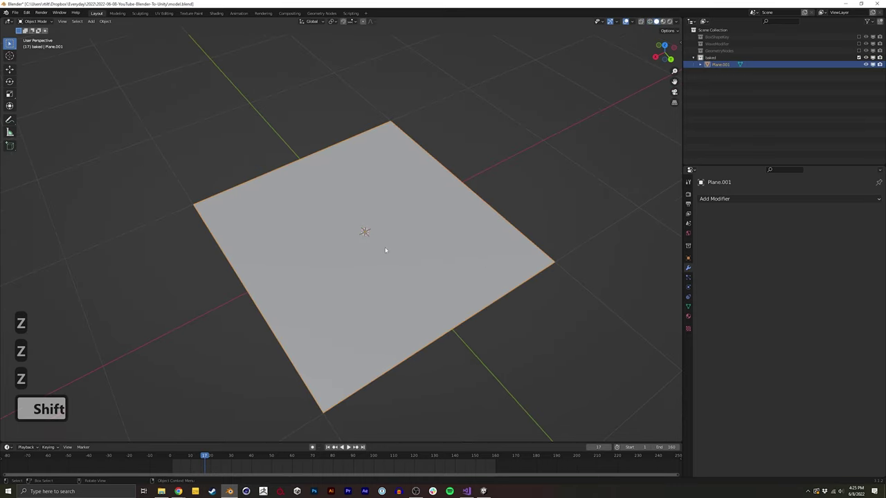